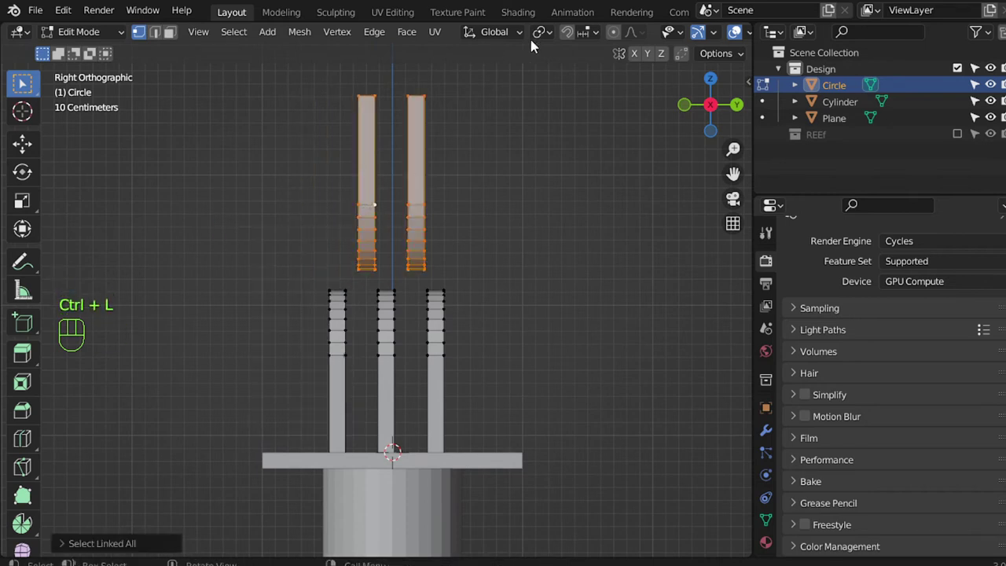
Widen the selected upper arm vertices along Y and lower them over the lower uprights.
drag(548, 42, 589, 94)
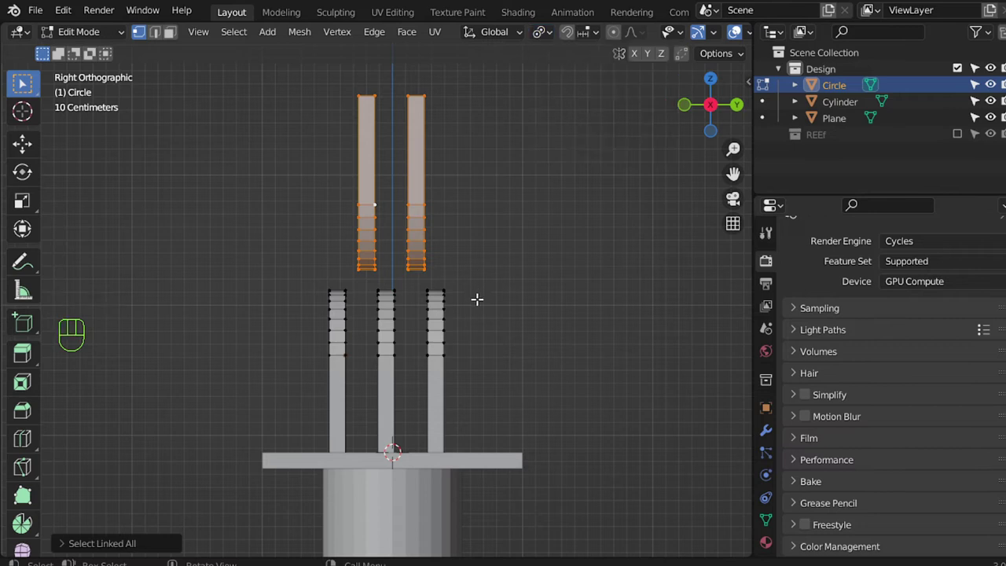
key(s)
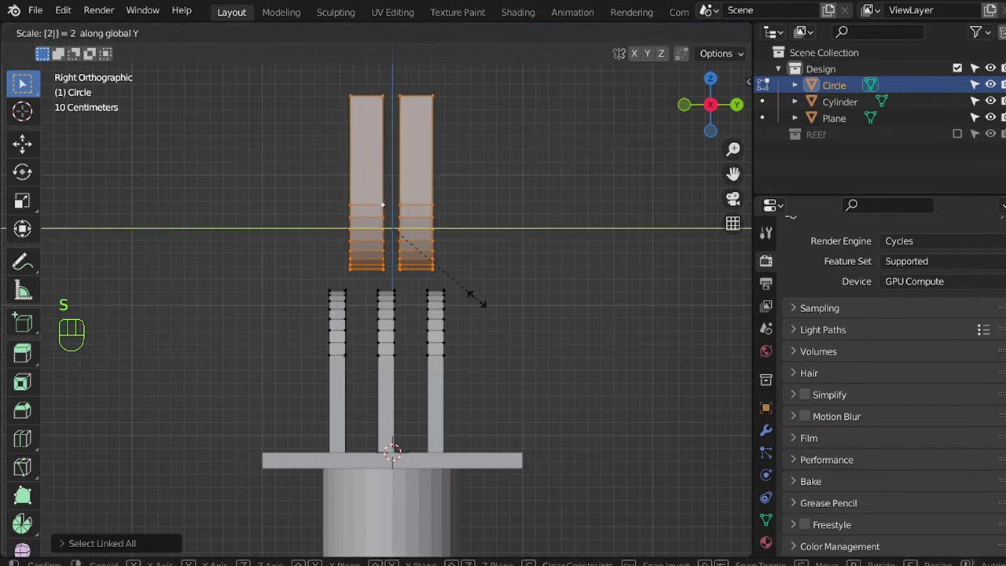
key(s)
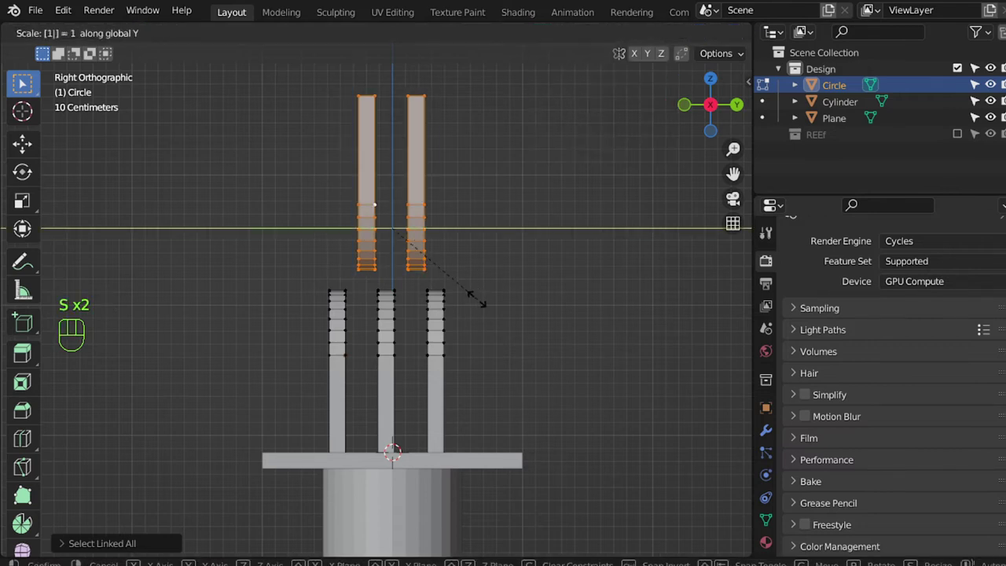
key(g)
key(g)
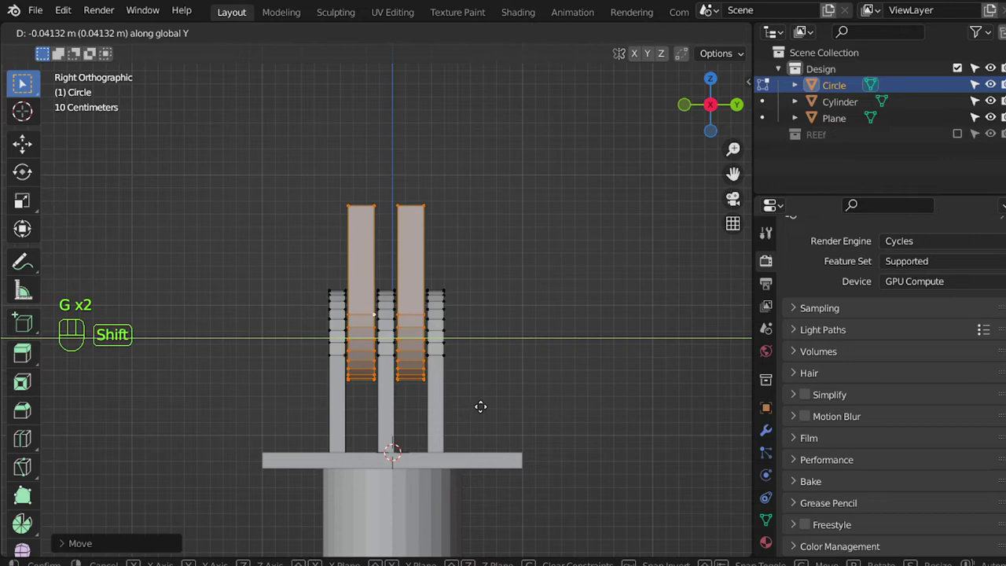
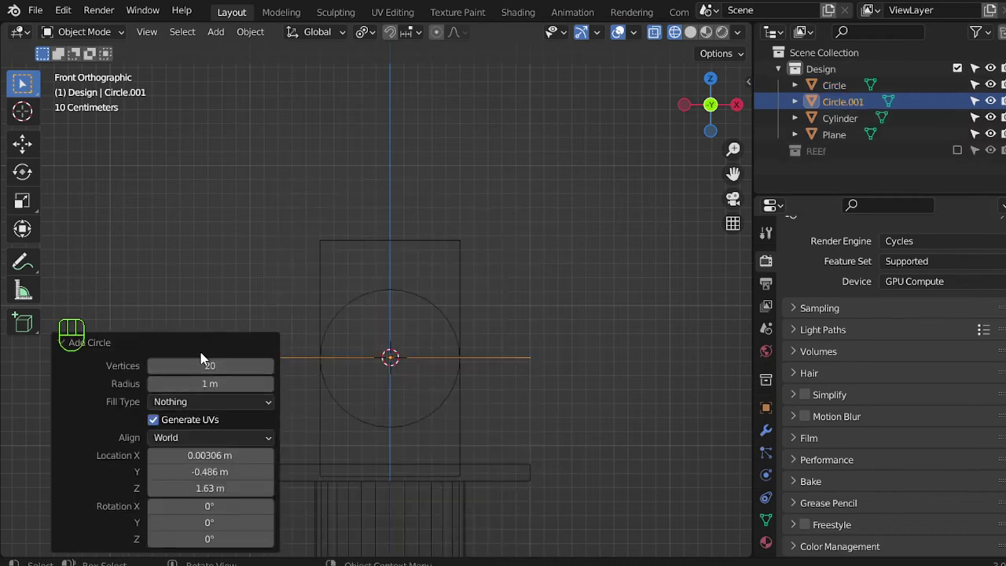
Shape Circle.001 into a hinge pin running through the stand's uprights.
click(502, 366)
key(r)
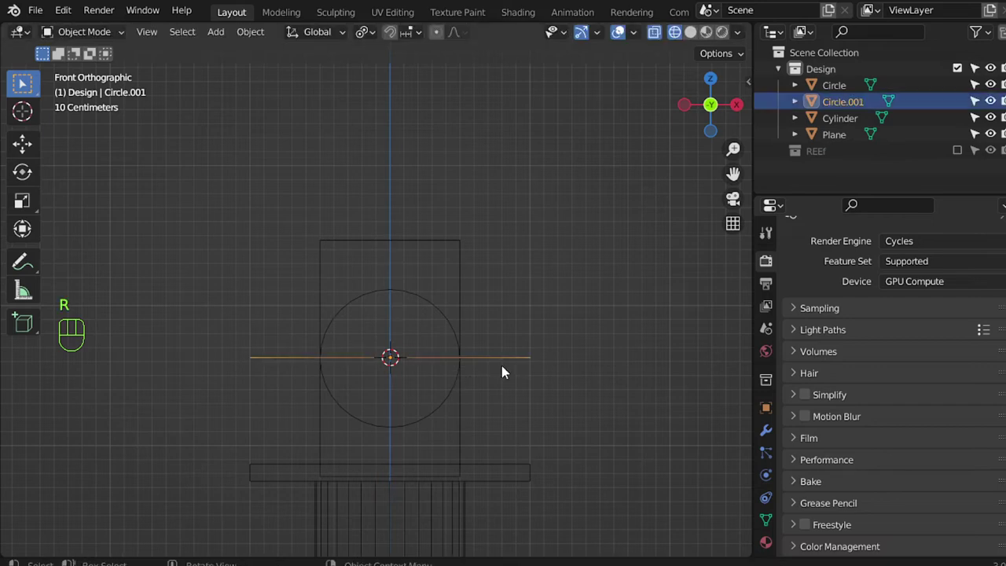
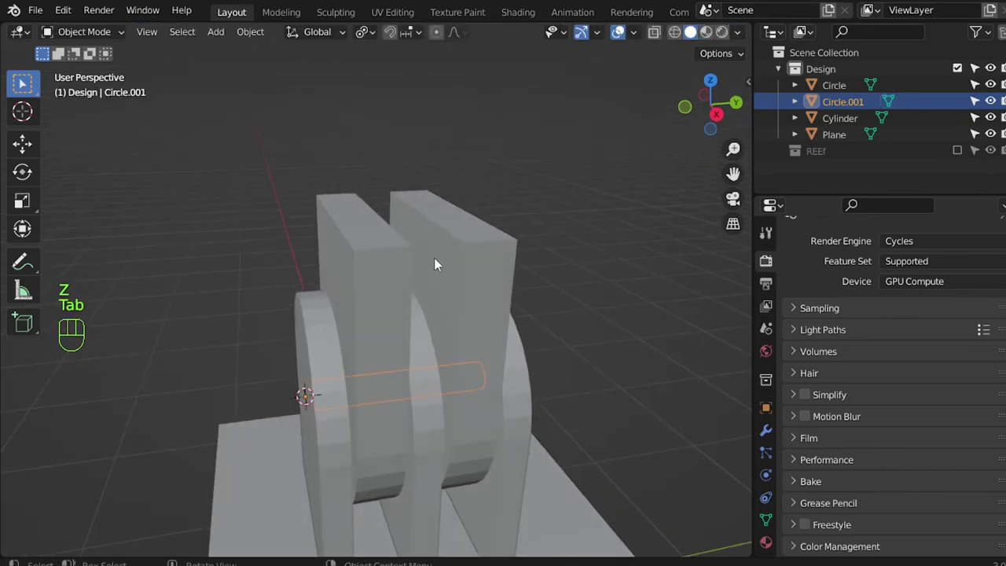
Inspect the hinge pin and uprights from front and side views before duplicating the base plate.
middle_click(467, 263)
click(462, 258)
key(KP_1)
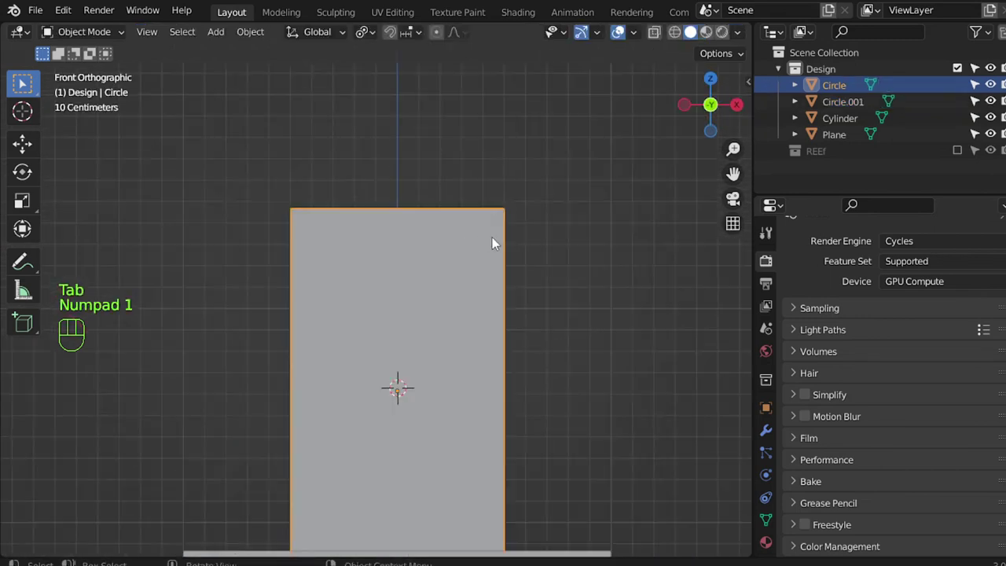
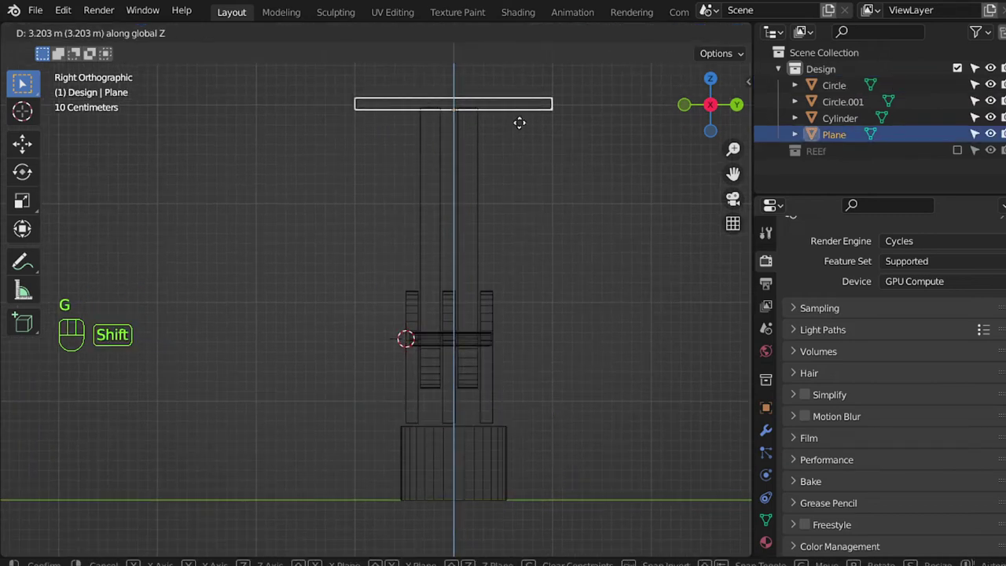
key(z)
drag(490, 324, 502, 356)
drag(424, 360, 462, 394)
drag(360, 398, 429, 332)
middle_click(422, 370)
middle_click(419, 318)
middle_click(437, 283)
key(KP_3)
middle_click(471, 277)
Duplicate the base Plane with Shift+D and raise the copy up to the top of the arms.
key(shift+d)
drag(429, 378, 526, 369)
middle_click(486, 372)
drag(498, 367, 429, 354)
middle_click(414, 352)
click(413, 355)
drag(345, 353, 342, 381)
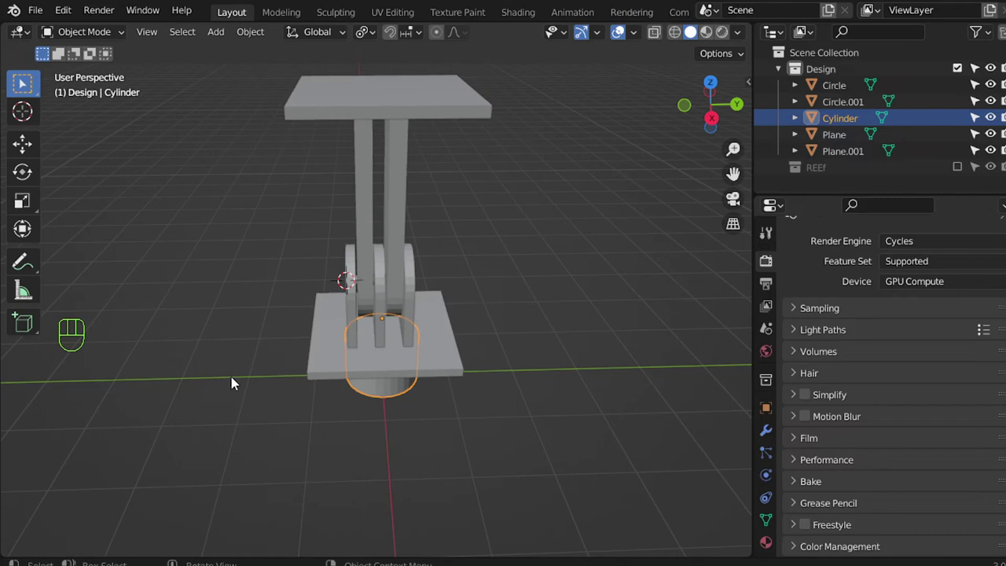
drag(486, 337, 456, 357)
middle_click(470, 346)
Orbit around the stand to check the new top platform sits correctly on the arms.
click(365, 239)
drag(428, 282, 328, 261)
drag(390, 299, 441, 305)
drag(382, 273, 461, 300)
middle_click(456, 329)
drag(434, 316, 434, 311)
middle_click(443, 294)
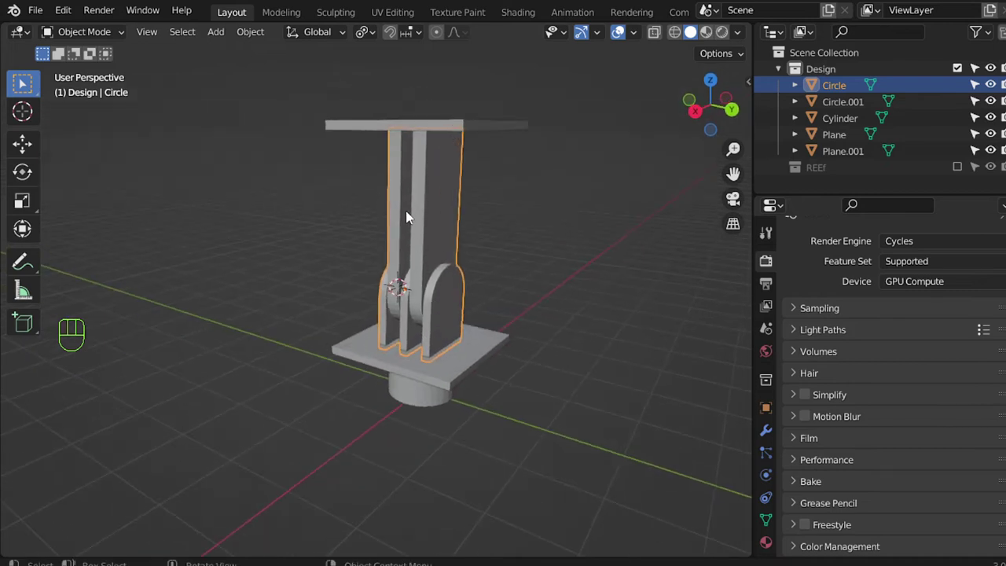
drag(428, 224, 419, 251)
middle_click(389, 257)
key(KP_1)
middle_click(401, 285)
key(KP_3)
drag(378, 309, 334, 337)
middle_click(405, 347)
Add an Armature at the hinge, extrude a second bone, and collapse the Skeleton panel.
right_click(436, 299)
key(shift+a)
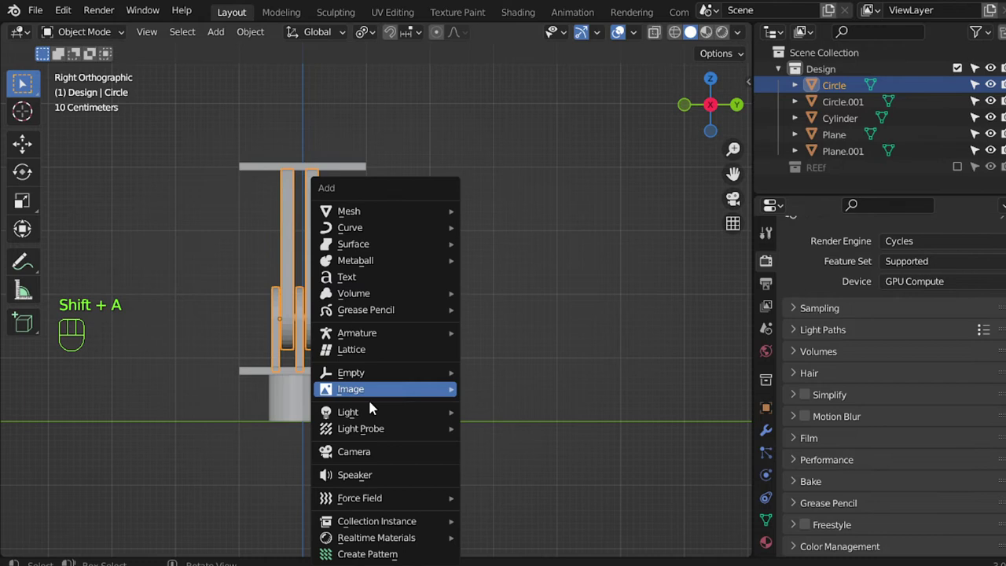
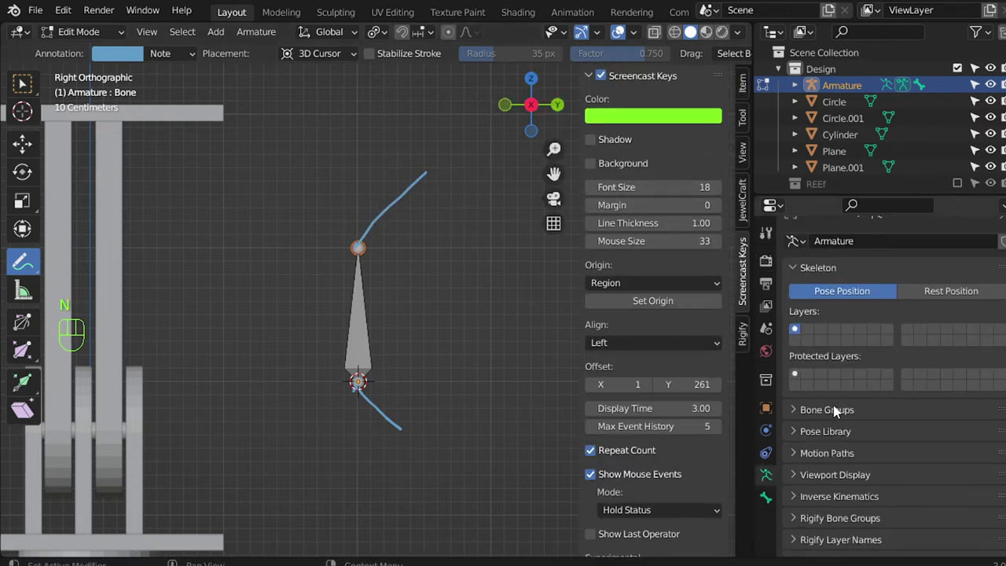
drag(817, 274, 818, 287)
drag(829, 272, 834, 286)
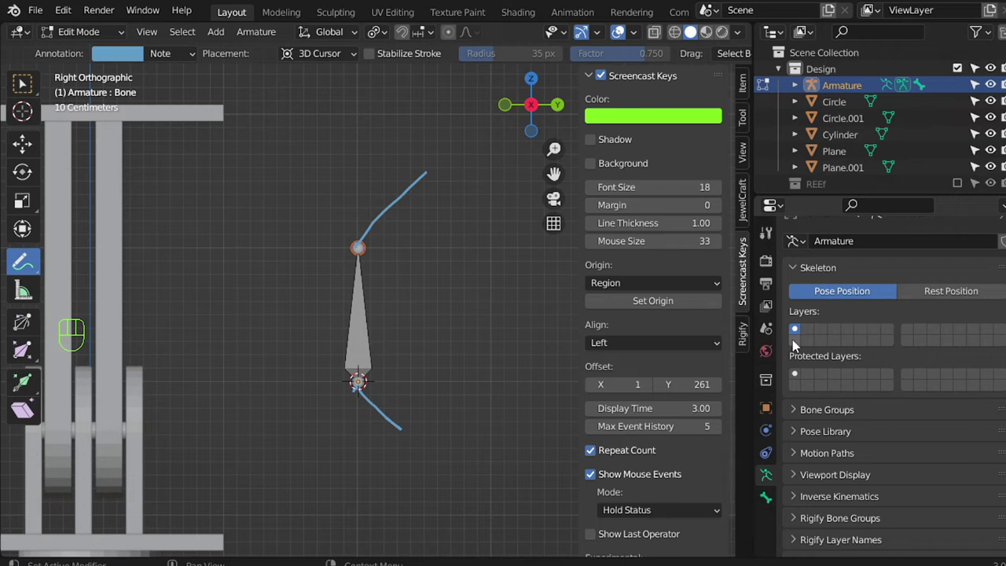
click(822, 276)
click(832, 447)
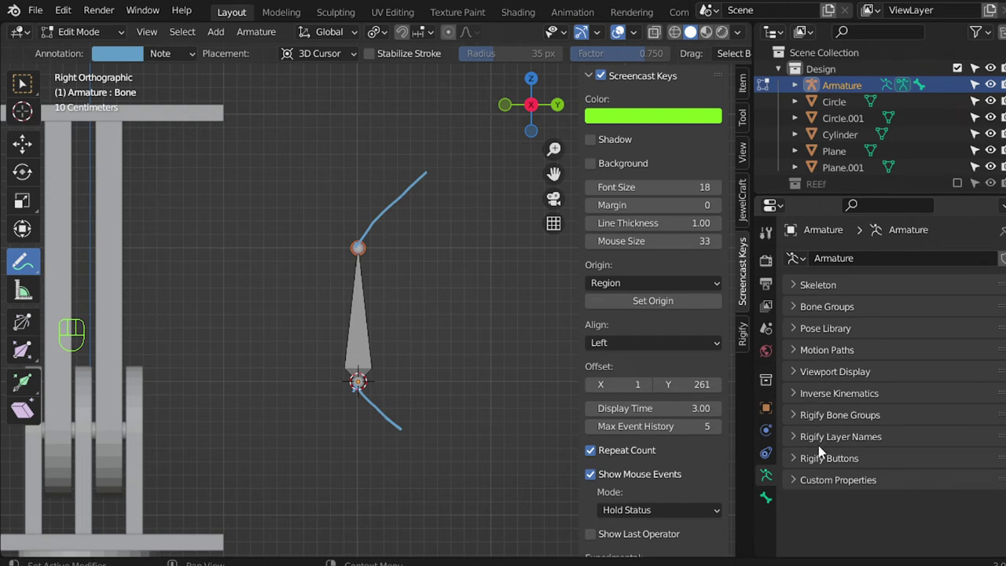
Reopen the Shift+A add list to begin adding another object.
key(shift+a)
click(93, 40)
key(shift+a)
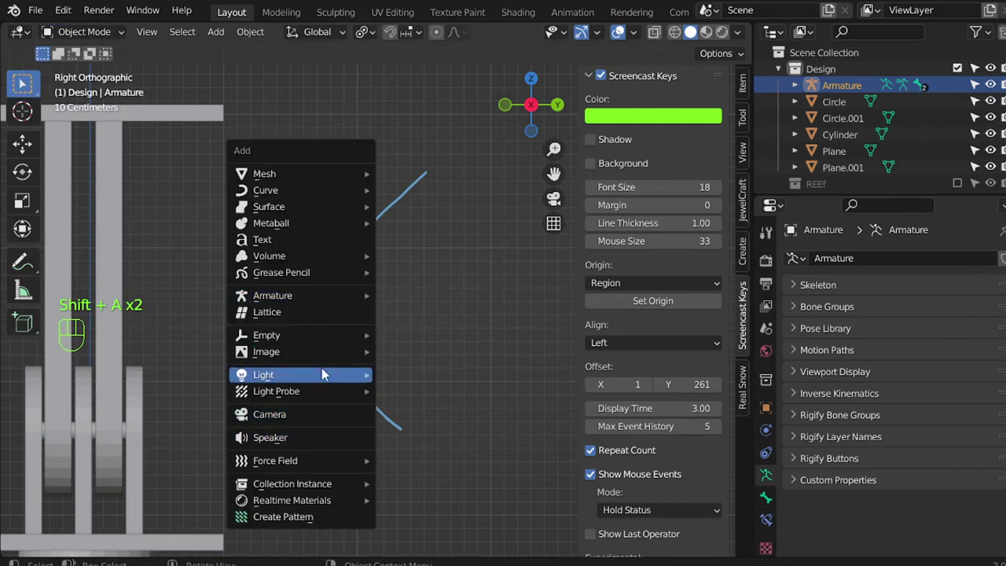
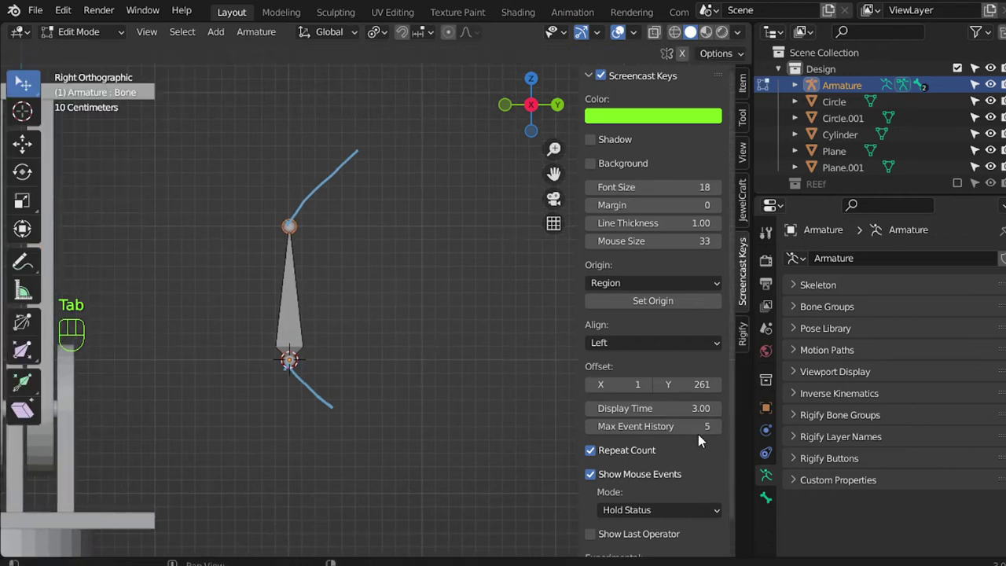
Expand the armature's Viewport Display settings and enable bone Names.
click(823, 392)
click(825, 385)
click(827, 375)
click(893, 422)
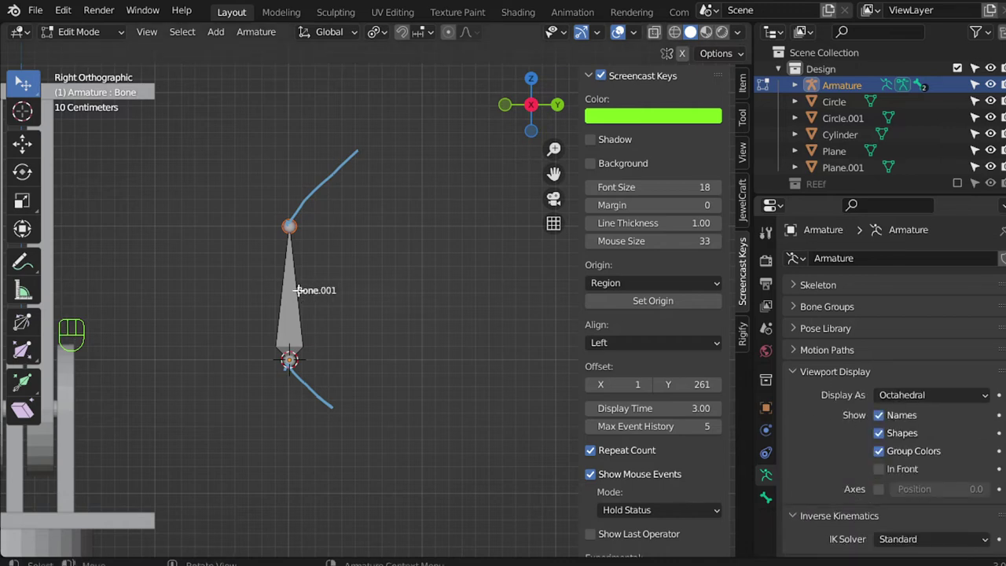
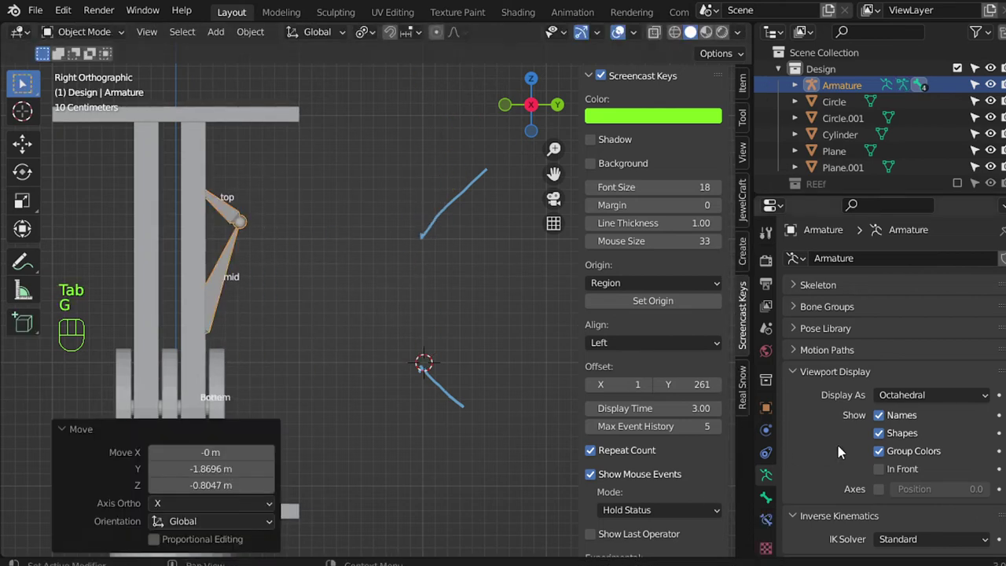
Enable In Front and Axes for the armature and check the bones from front and side views.
click(885, 473)
click(244, 441)
click(887, 496)
drag(331, 382, 385, 392)
key(KP_1)
key(KP_3)
drag(269, 311, 325, 313)
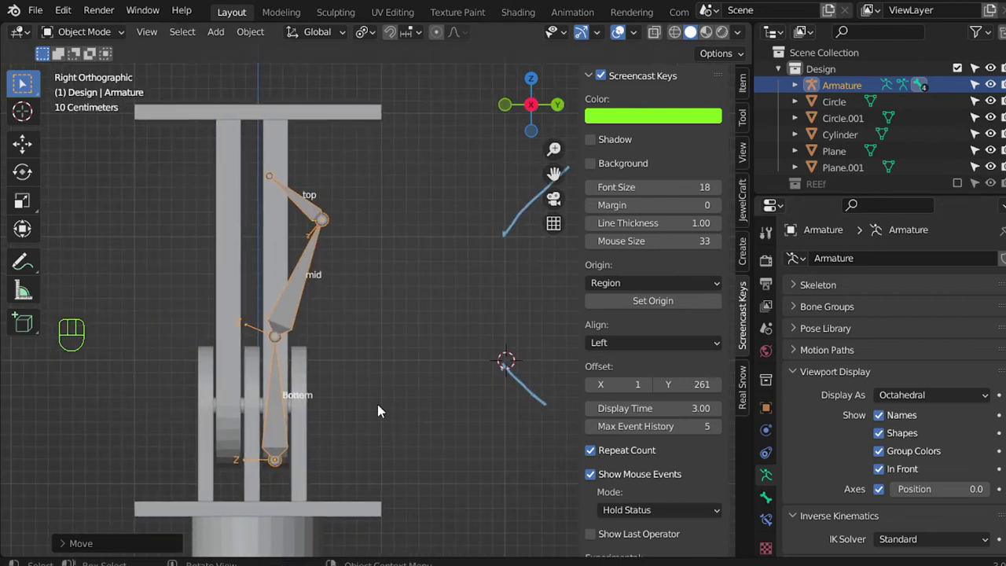
Show the upper bone's properties in Edit Mode ready to rename it top.
click(770, 499)
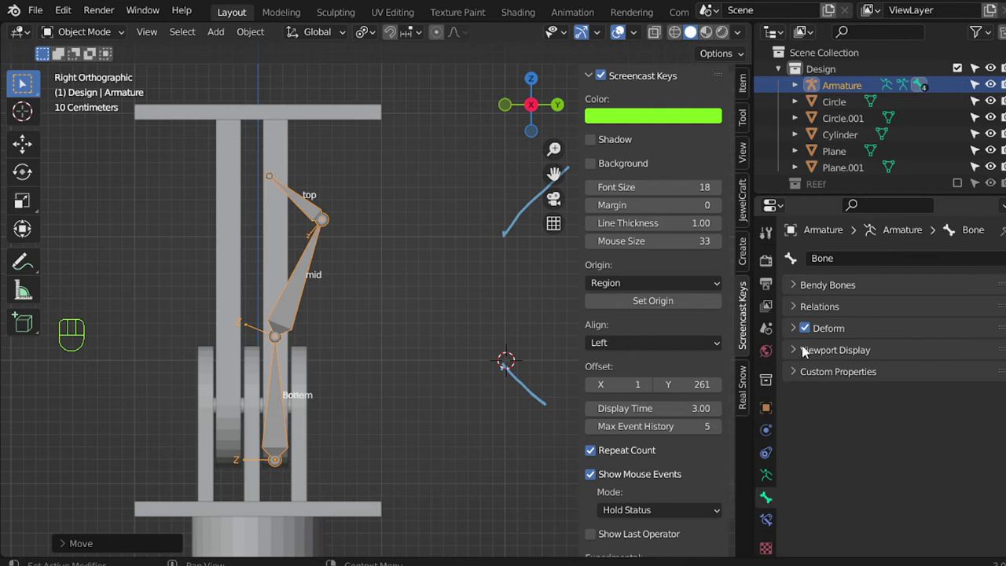
key(n)
key(Tab)
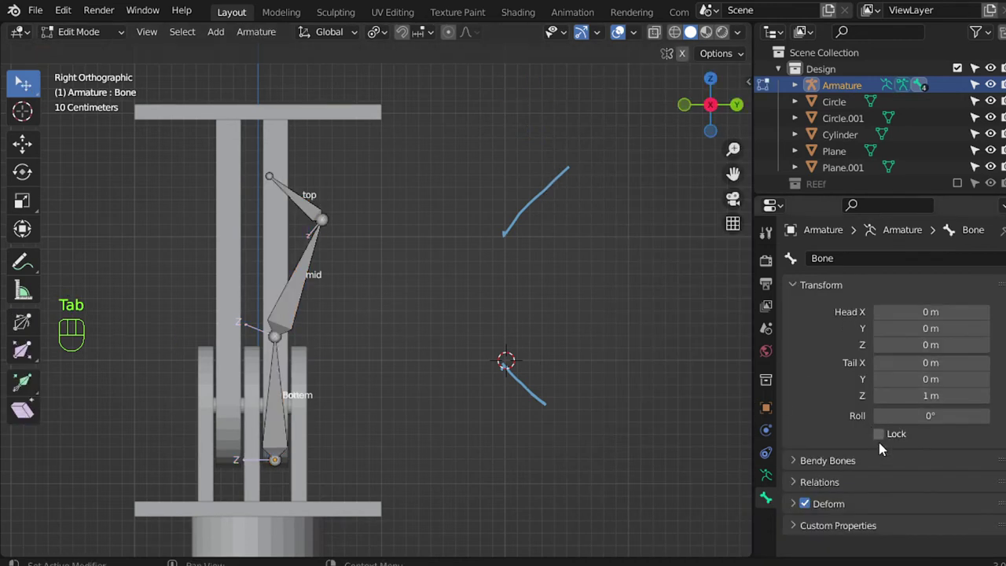
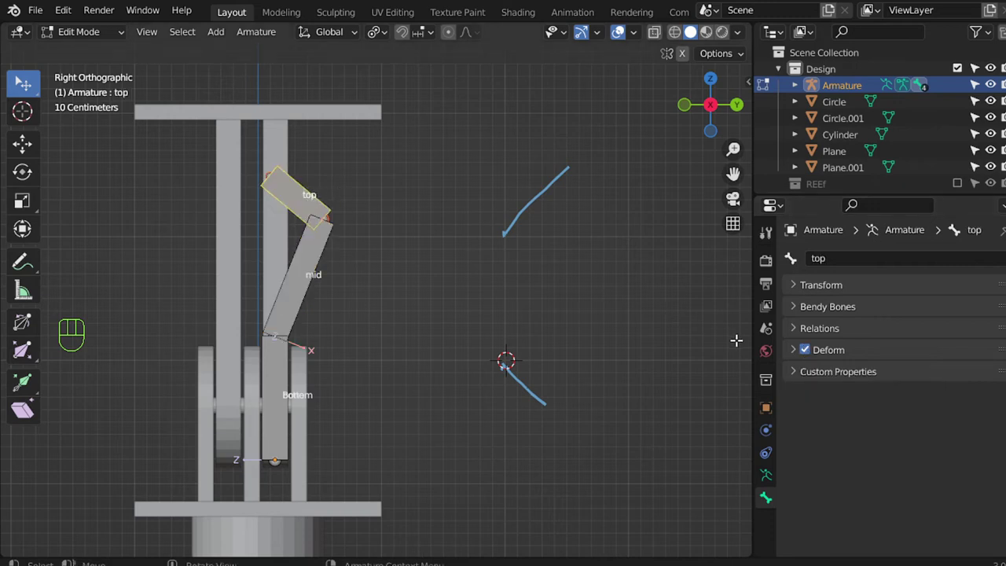
Uncheck Deform so the top bone no longer deforms geometry.
click(809, 350)
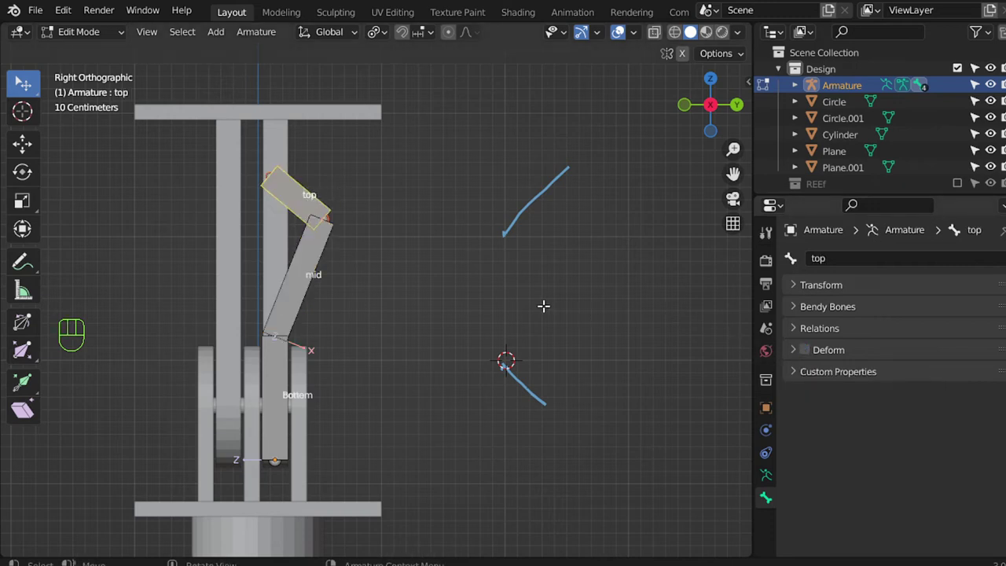
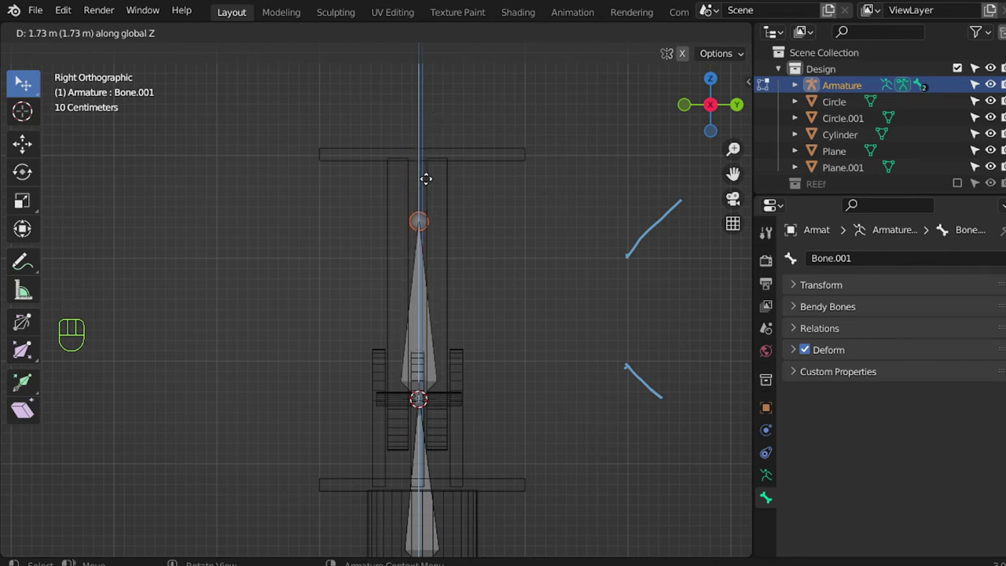
Leave armature editing, select the top plate and enter Edit Mode with all its geometry selected.
key(Tab)
click(462, 160)
key(Tab)
key(a)
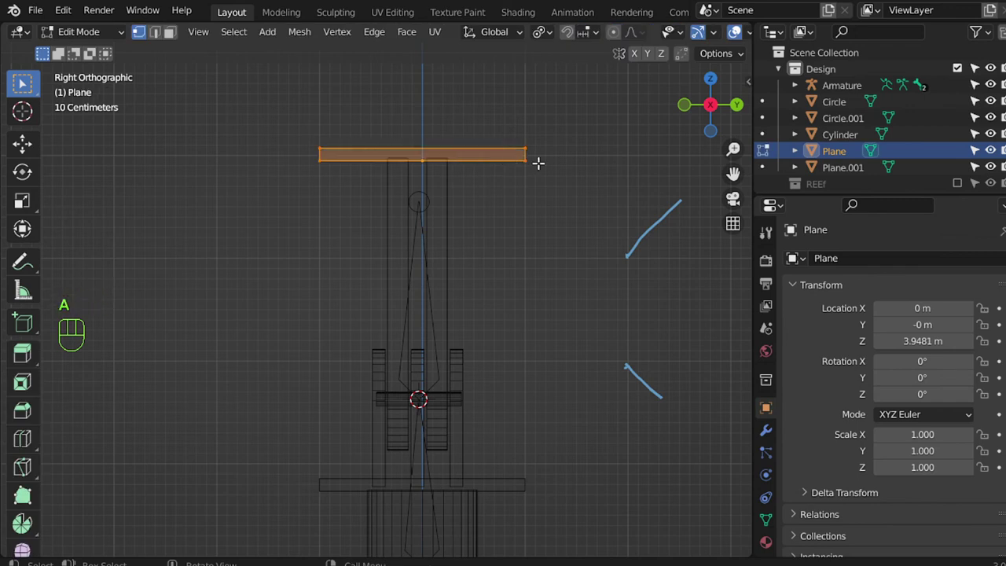
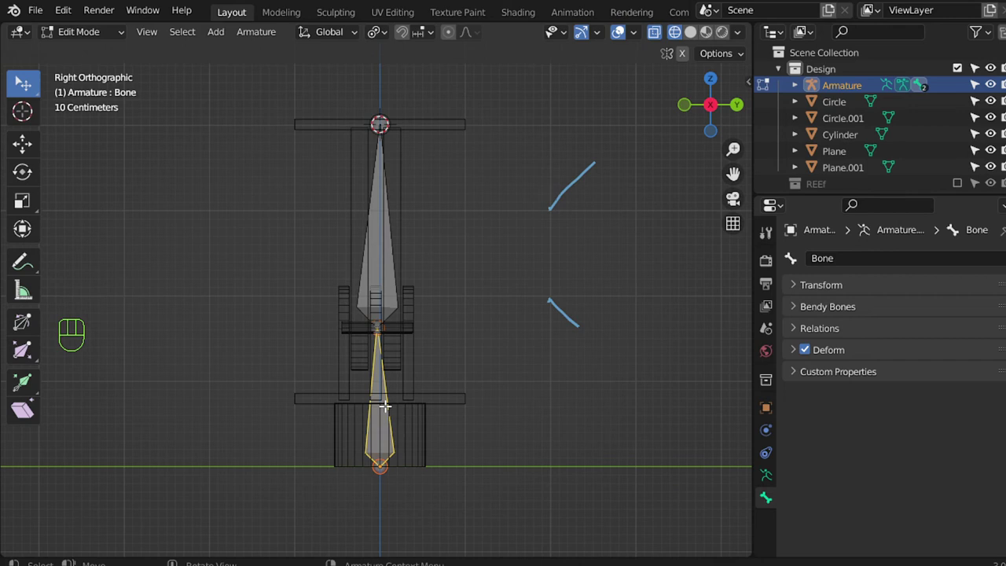
Rename the lower bone to bottom with F2.
key(F2)
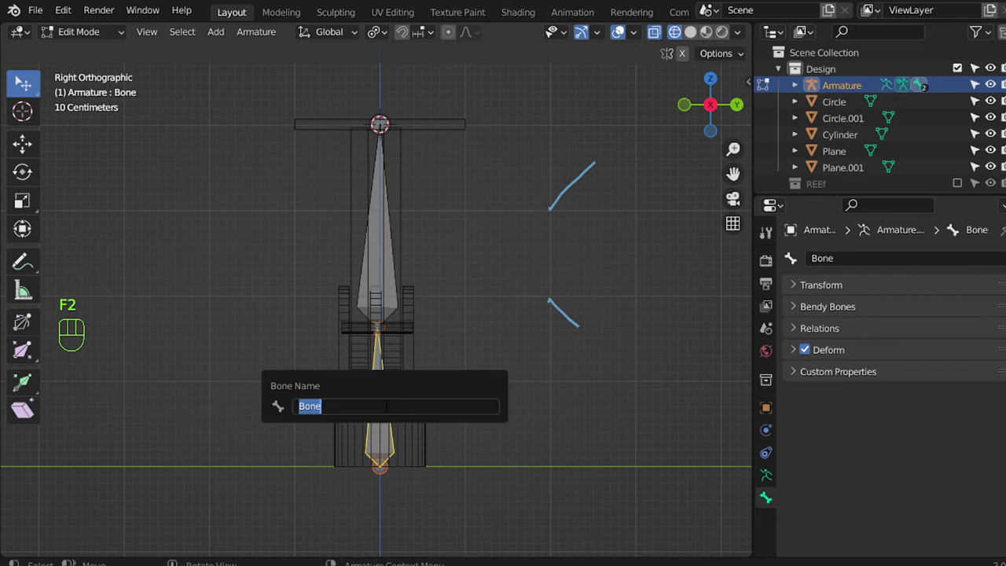
key(BackSpace)
key(t)
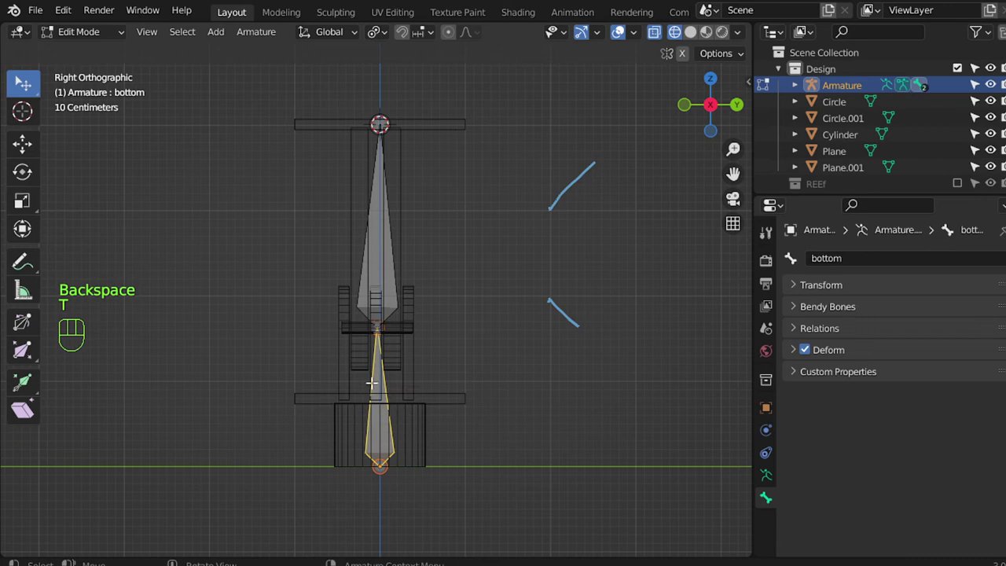
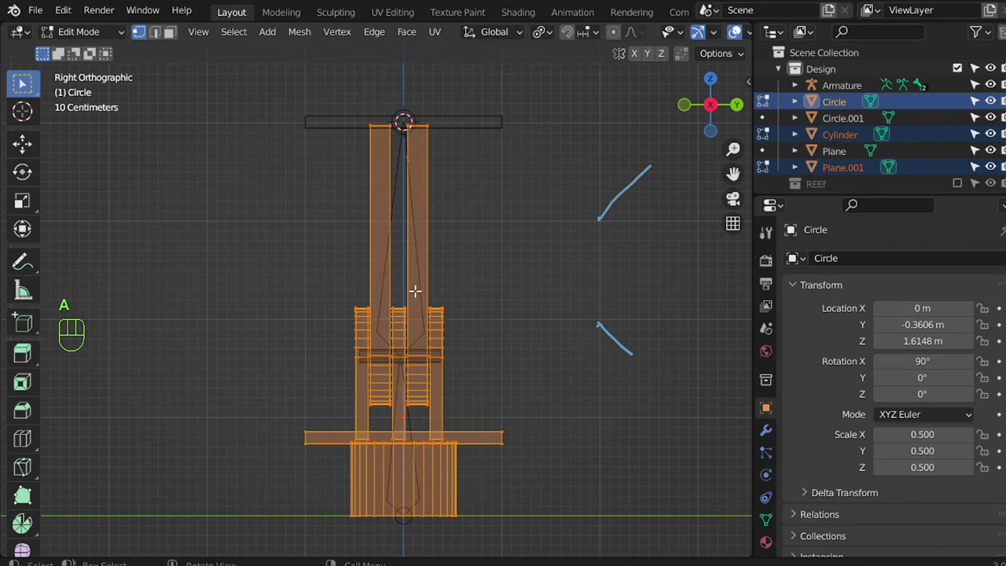
Return to Object Mode and join the two hinge rings into one object.
key(alt+a)
key(b)
key(ctrl+l)
key(p)
key(Tab)
click(434, 188)
click(449, 135)
key(ctrl+j)
Join the hinge pin with the hinge rings using Ctrl+J.
click(447, 335)
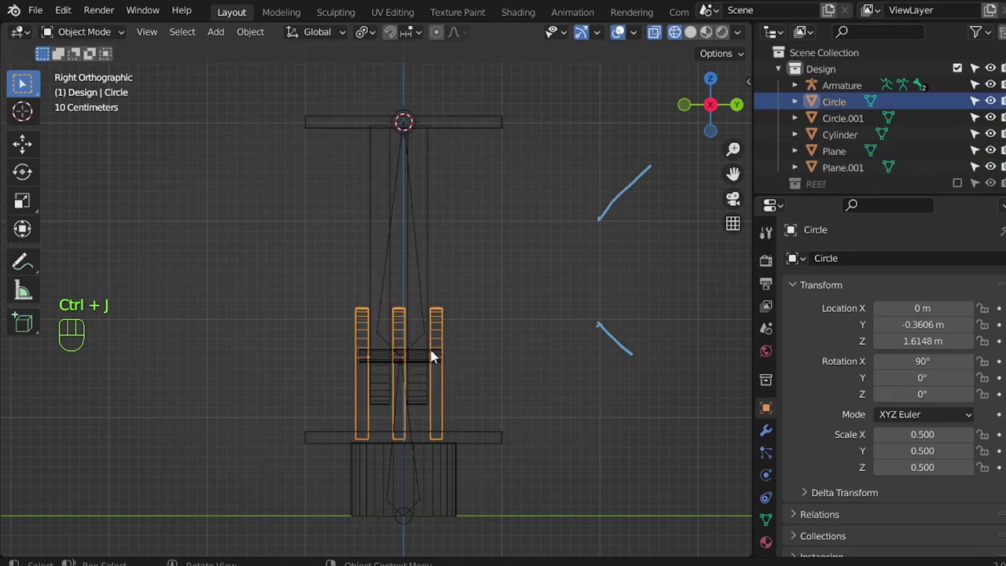
click(430, 359)
click(447, 349)
key(ctrl+j)
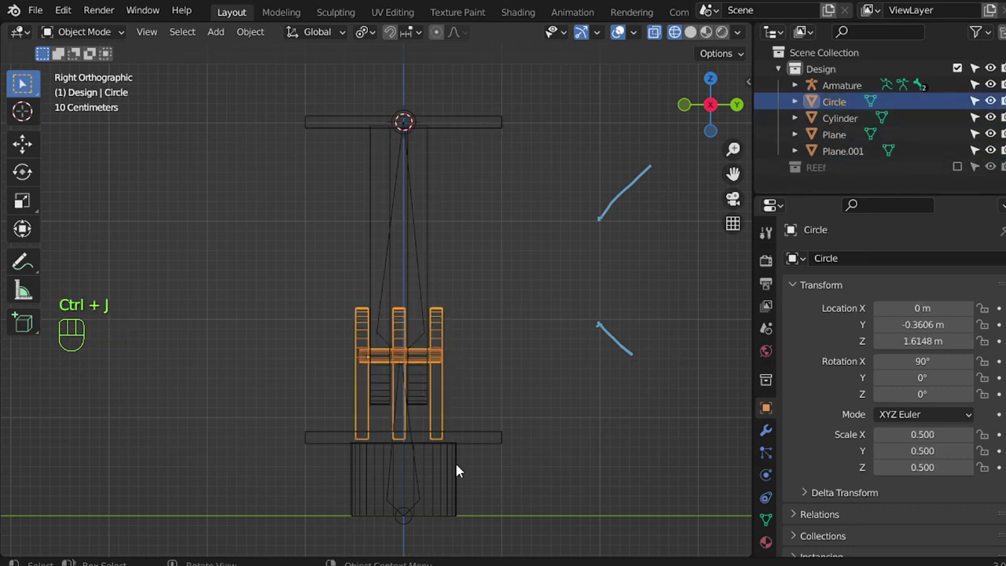
Join the base plate and base cylinder into the hinge object, keeping the top arm separate.
click(474, 437)
click(467, 471)
click(449, 412)
key(ctrl+j)
key(Tab)
key(Tab)
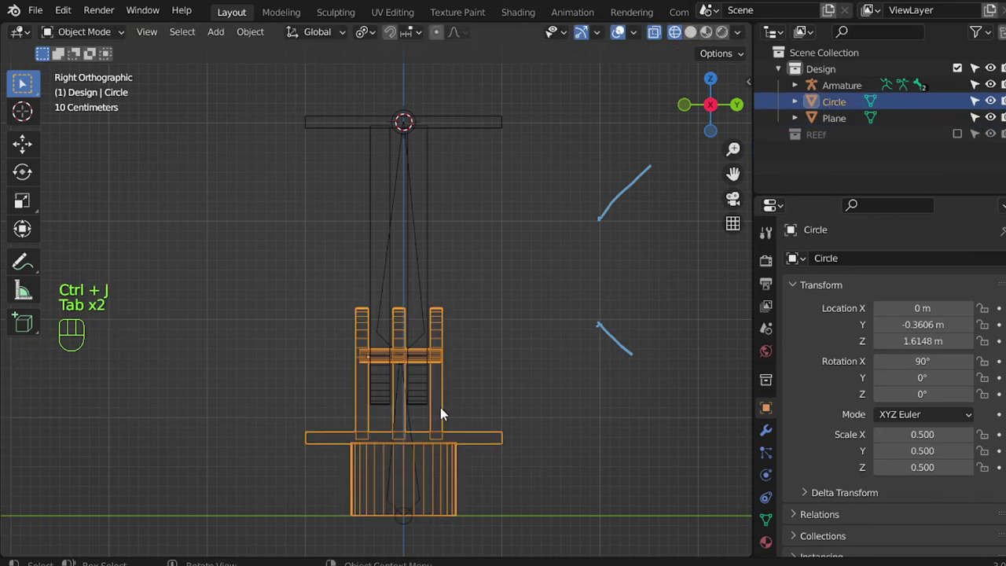
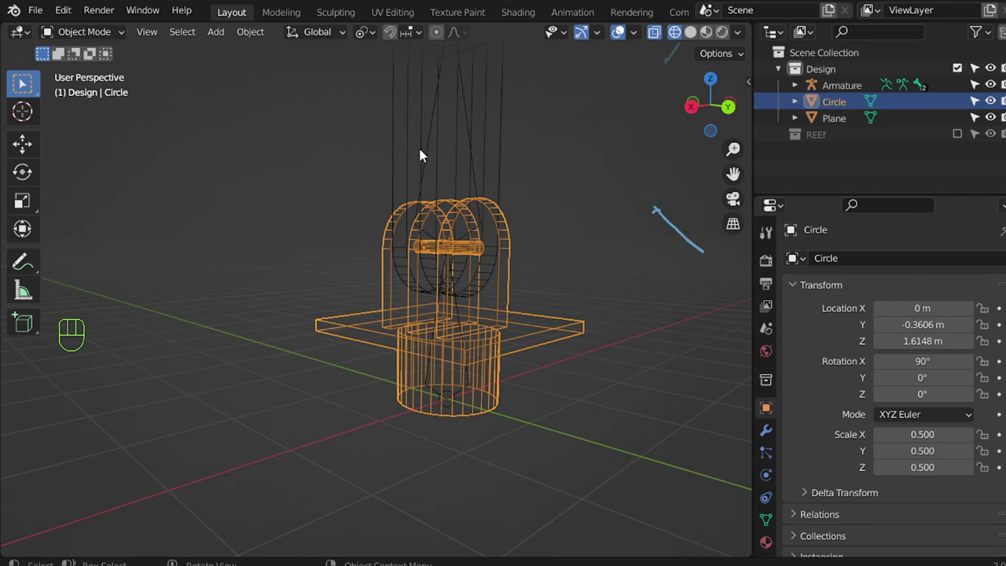
click(435, 152)
Parent the combined lower stand mesh (Circle) to the bottom bone via Ctrl+P > Bone.
drag(89, 32, 349, 244)
click(462, 336)
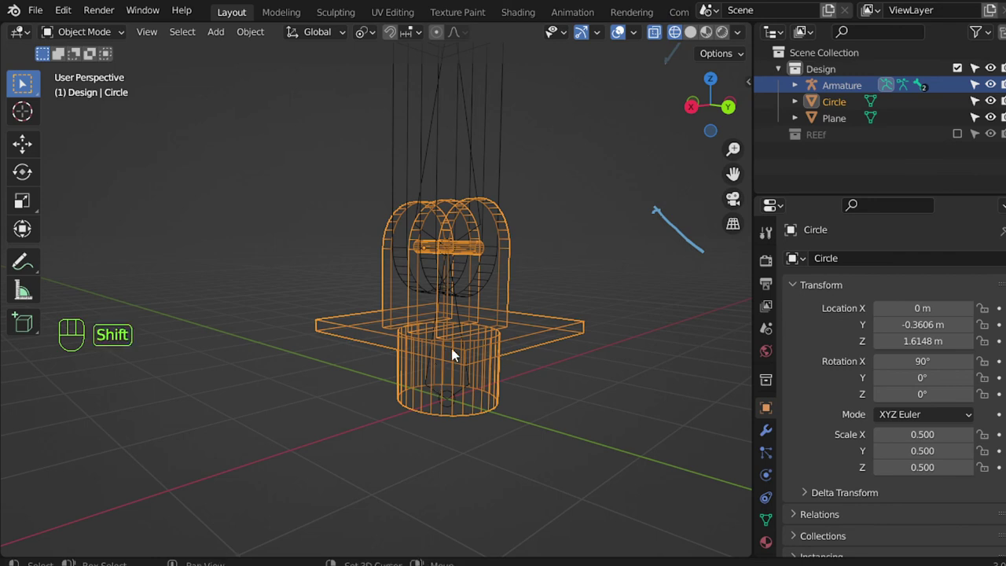
click(438, 330)
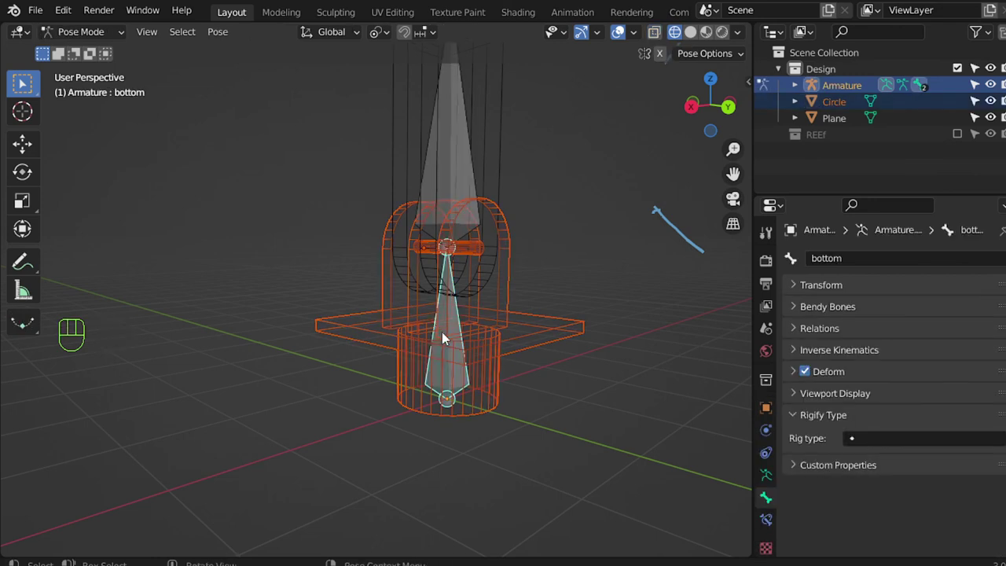
key(ctrl+p)
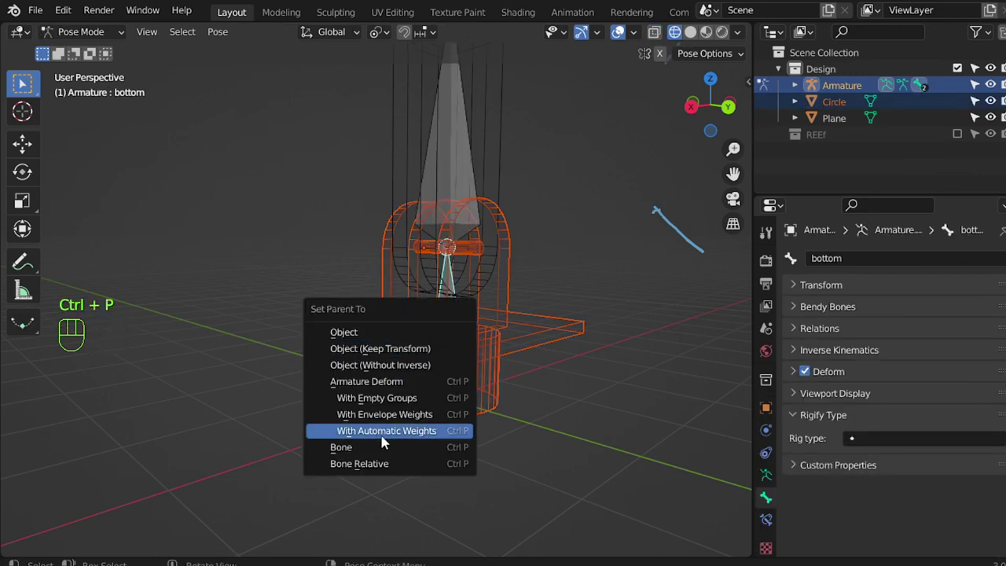
middle_click(488, 217)
click(506, 143)
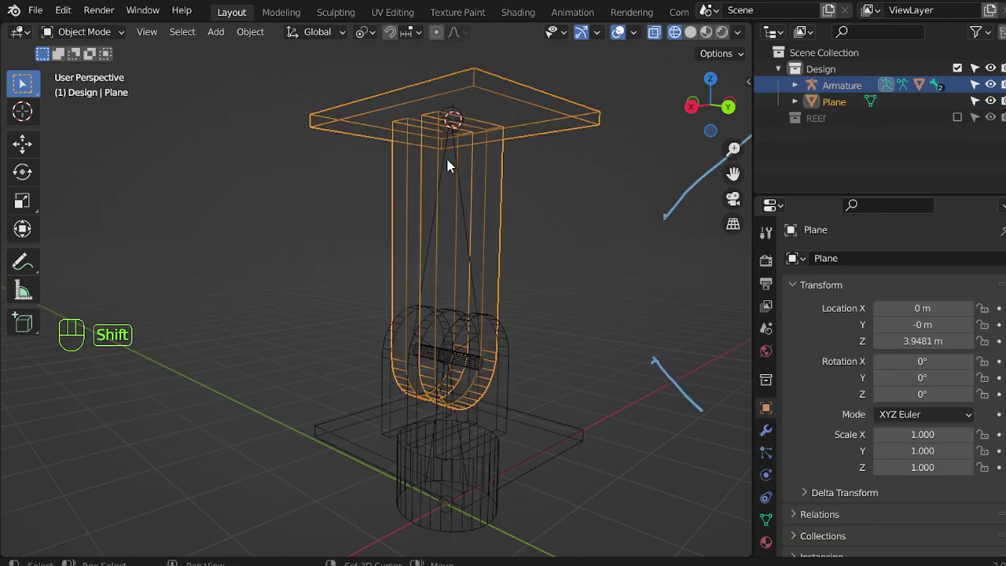
Parent the top arm (Plane) to the top bone via Ctrl+P > Bone and test a rotation.
click(455, 162)
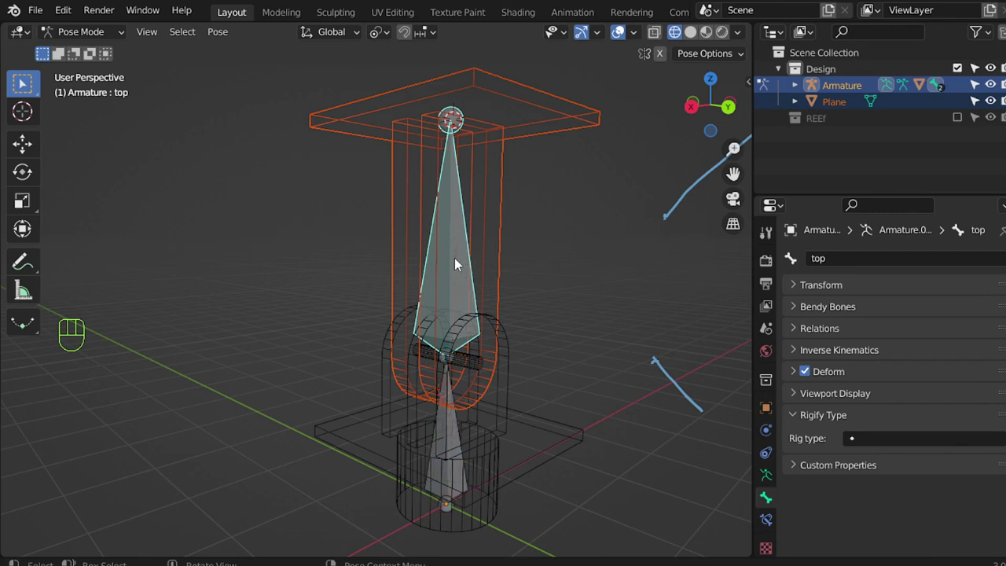
key(ctrl+p)
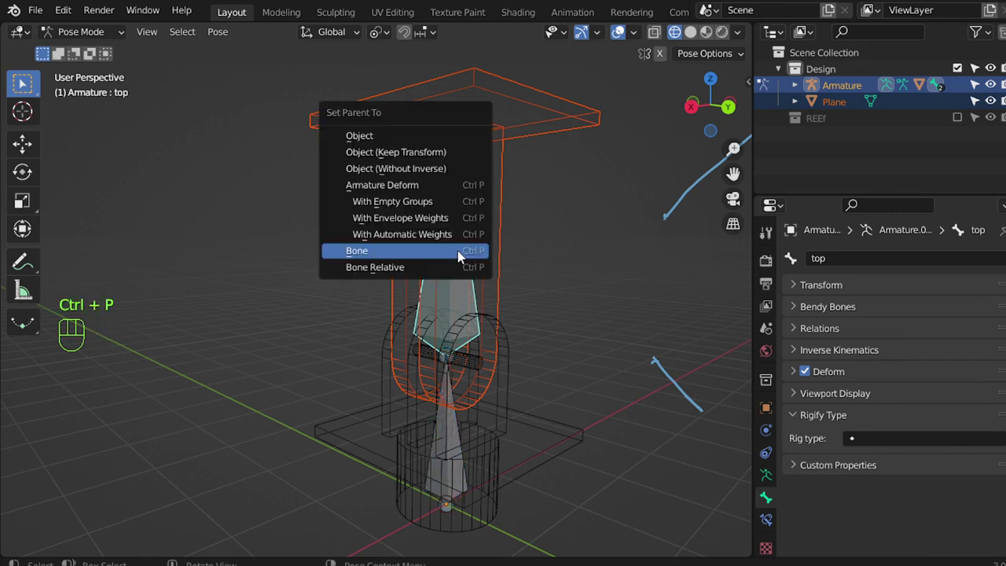
click(469, 296)
drag(522, 323, 528, 329)
middle_click(525, 327)
key(r)
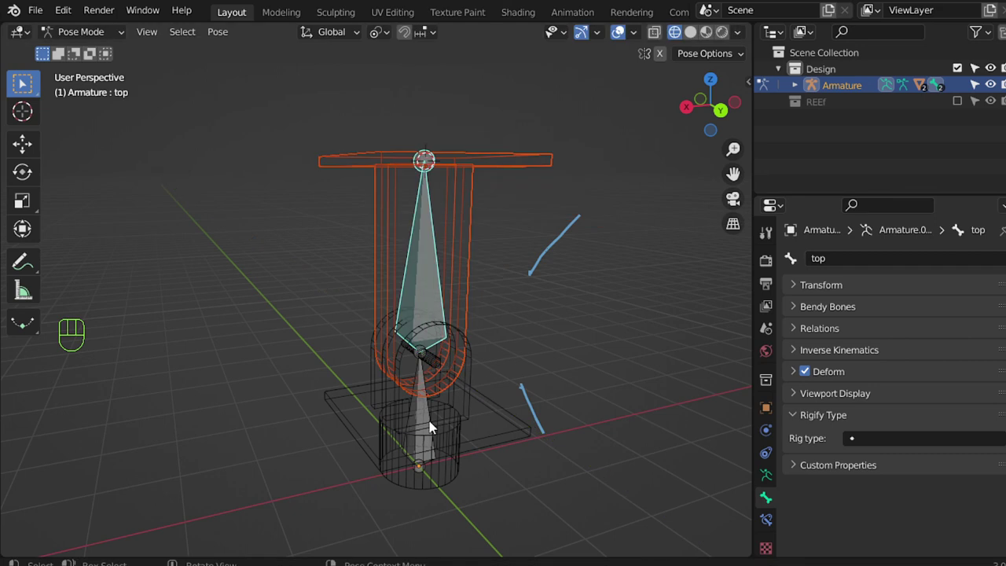
Test-rotate the bottom bone, cancel it, and show the stand with solid shading.
key(r)
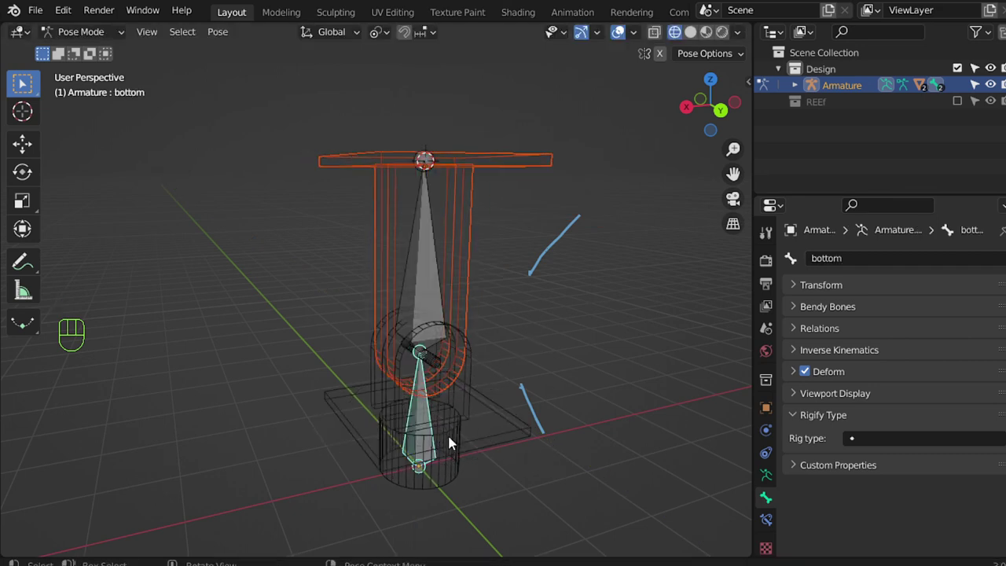
key(z)
middle_click(563, 354)
middle_click(542, 420)
drag(490, 329, 521, 347)
middle_click(525, 331)
key(z)
Test-tilt the top bone about X, cancel back to rest, and show the sidebar Item values.
drag(445, 282, 435, 293)
middle_click(433, 275)
key(r)
key(z)
key(r)
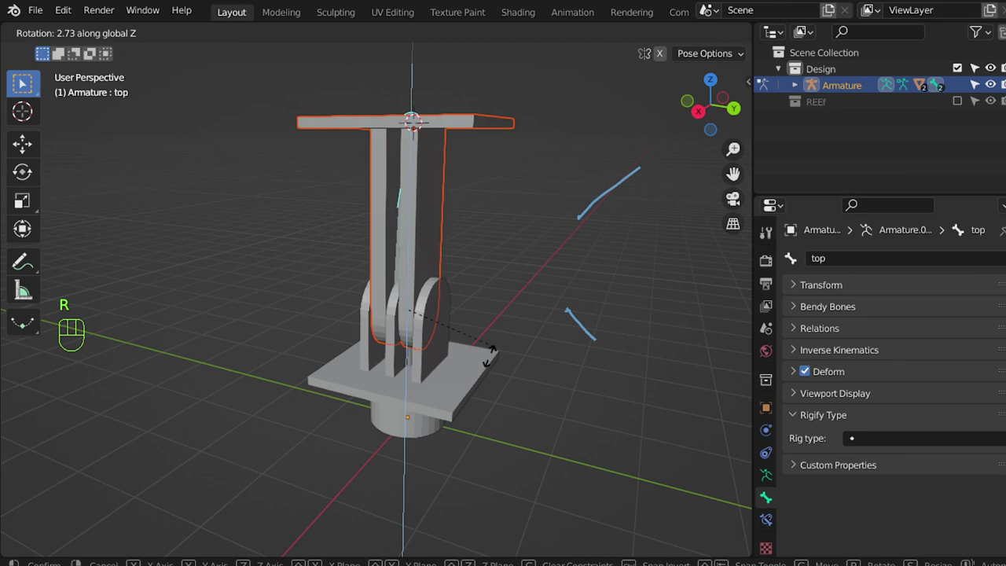
key(r)
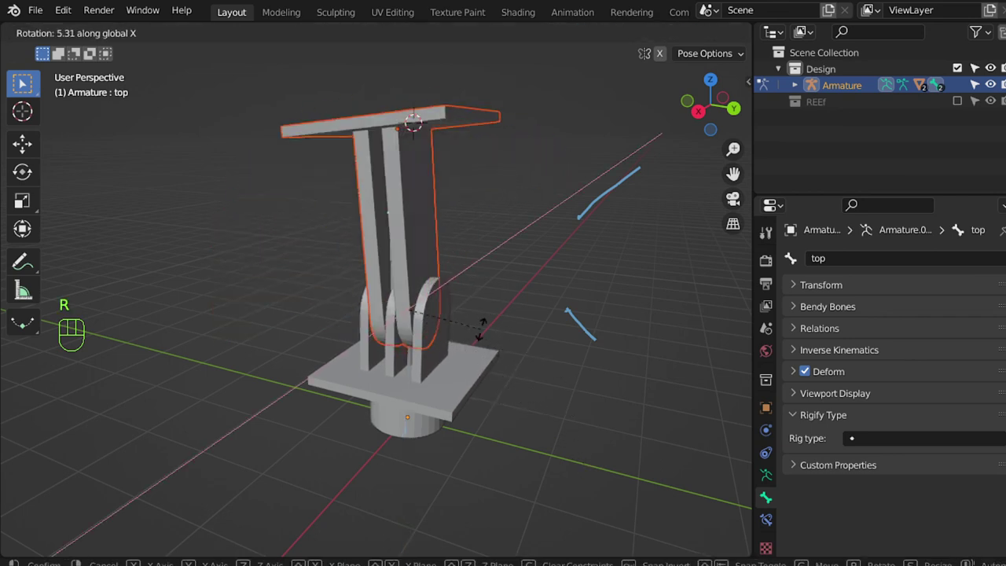
key(n)
Lock the top bone's Rotation X, Y and Z in the Item panel and return to solid shading.
click(749, 82)
drag(667, 252, 642, 293)
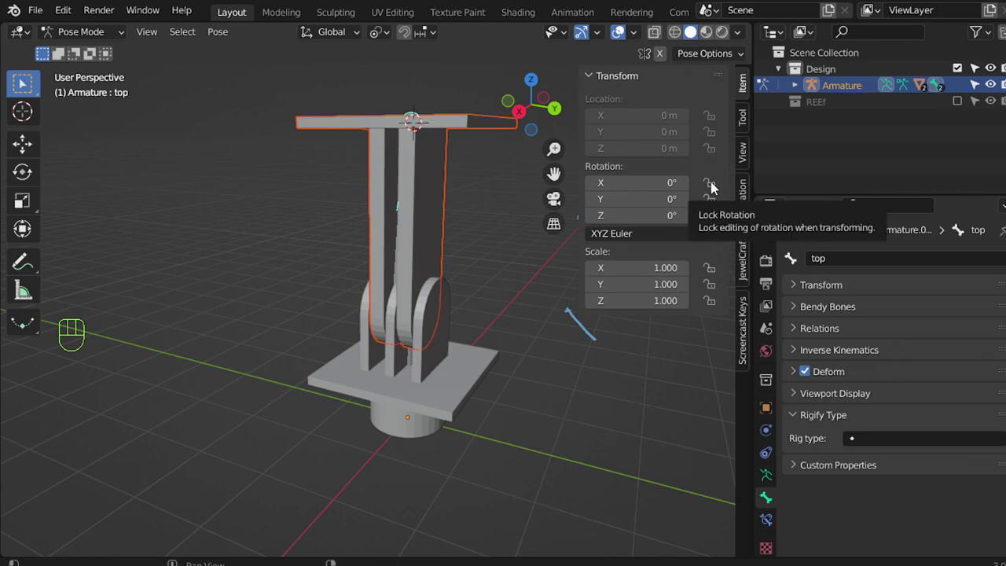
click(720, 186)
click(720, 215)
key(z)
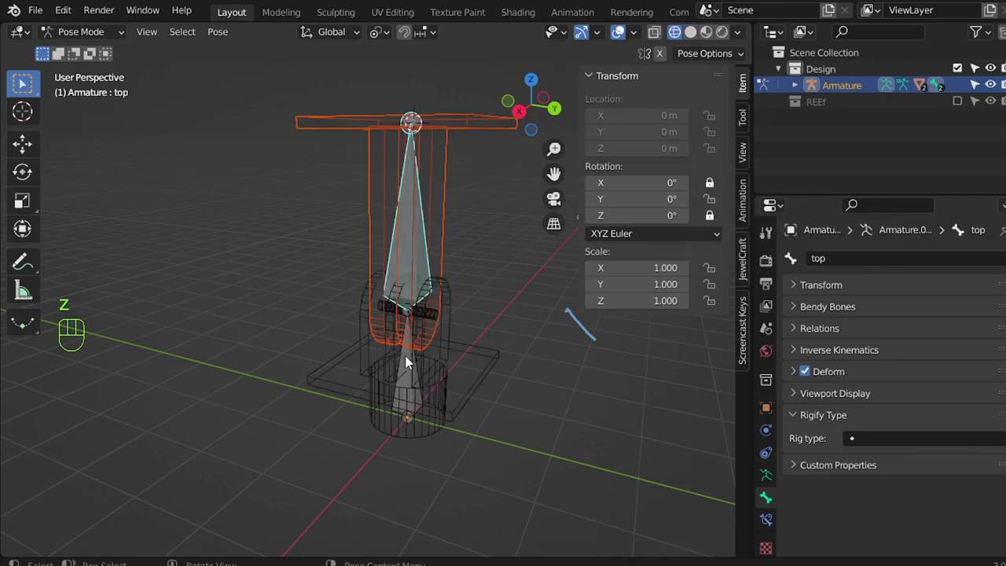
key(z)
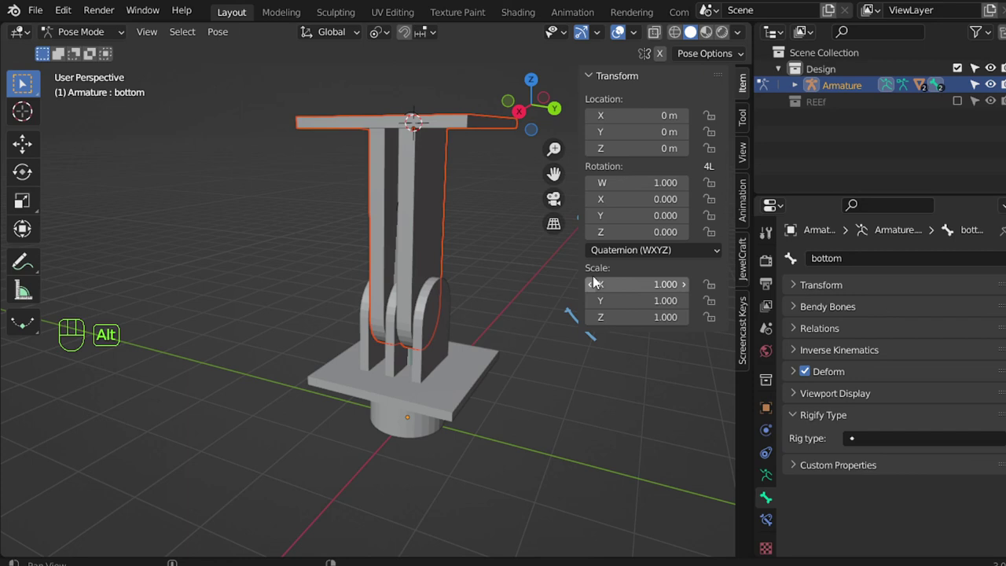
Set the bottom bone to Euler rotation, lock its X and Y, and test-rotate it in wireframe.
click(631, 277)
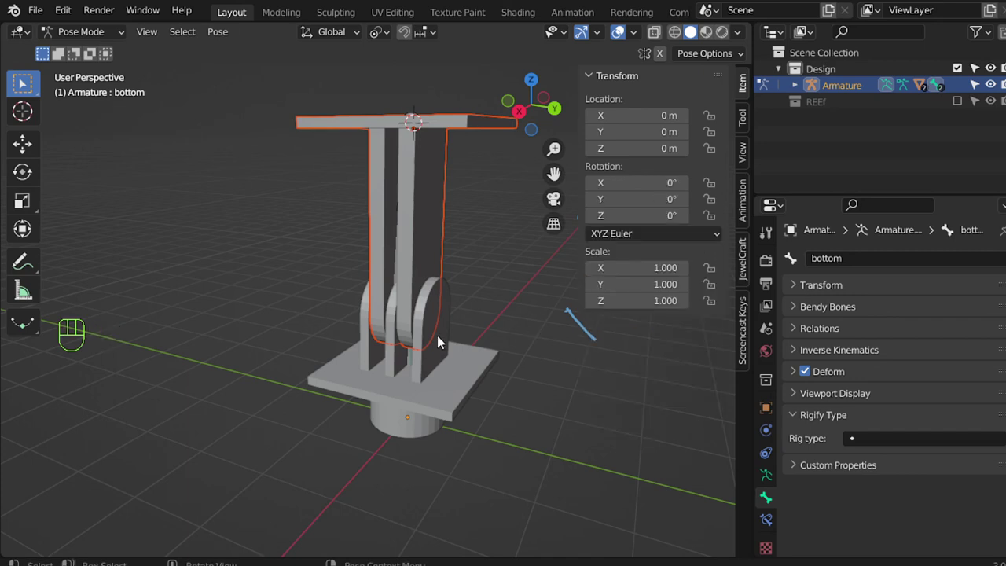
middle_click(419, 377)
middle_click(469, 359)
key(z)
middle_click(437, 369)
key(z)
middle_click(486, 419)
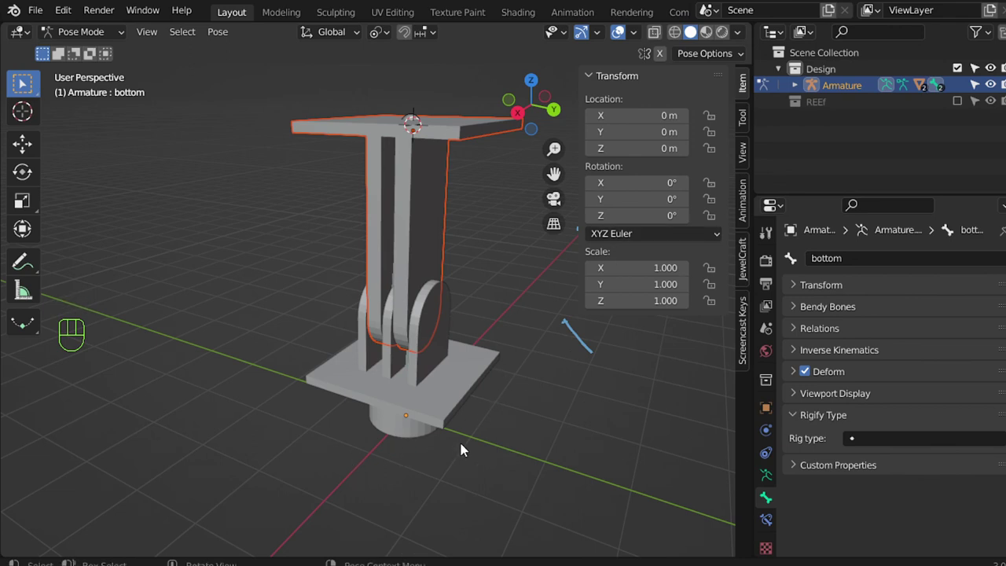
click(716, 186)
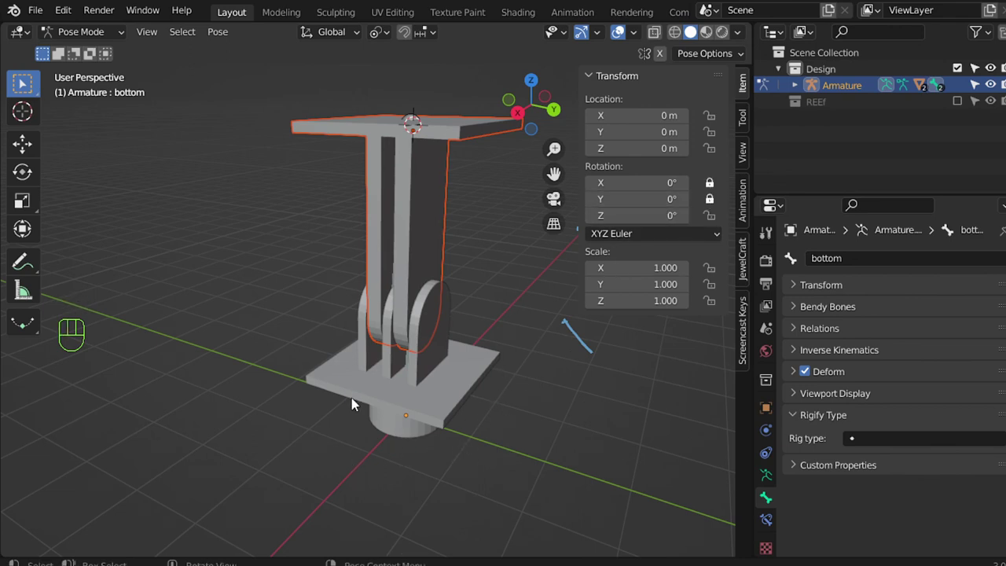
key(z)
key(z)
key(r)
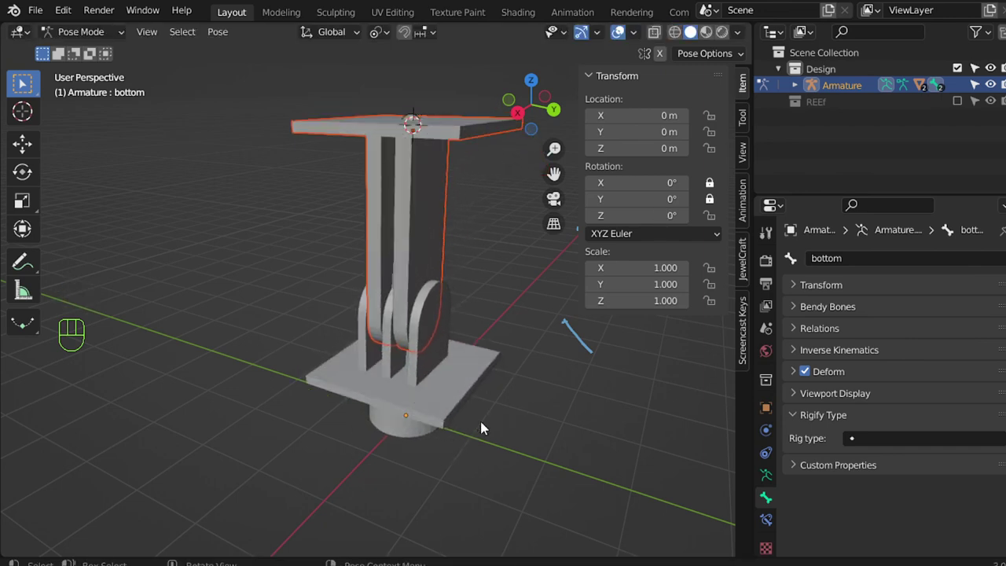
key(z)
click(422, 376)
key(r)
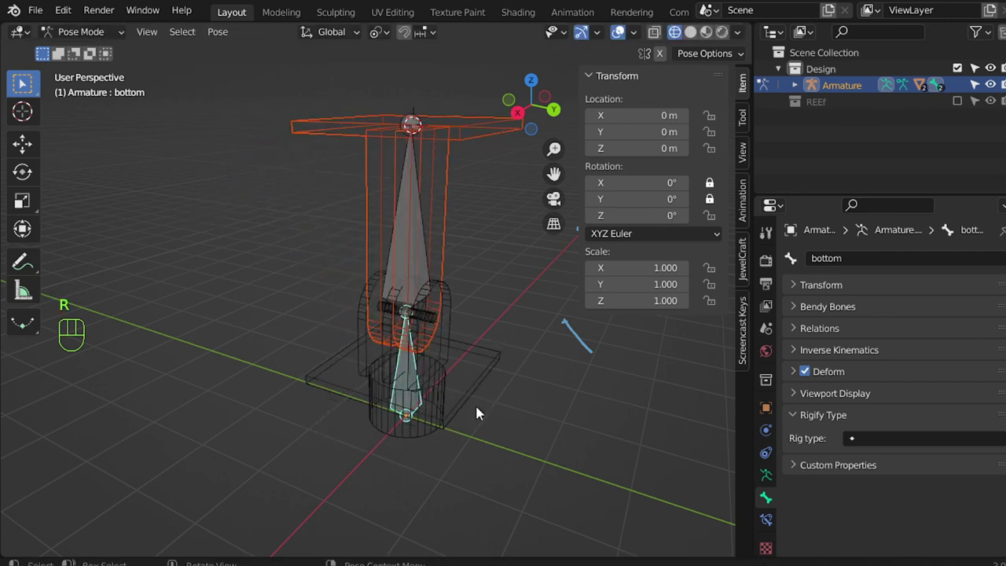
Switch the bottom bone to Quaternion (WXYZ) with W locked and the top bone to quaternion with X and Z locked, testing rotations.
drag(695, 239, 681, 253)
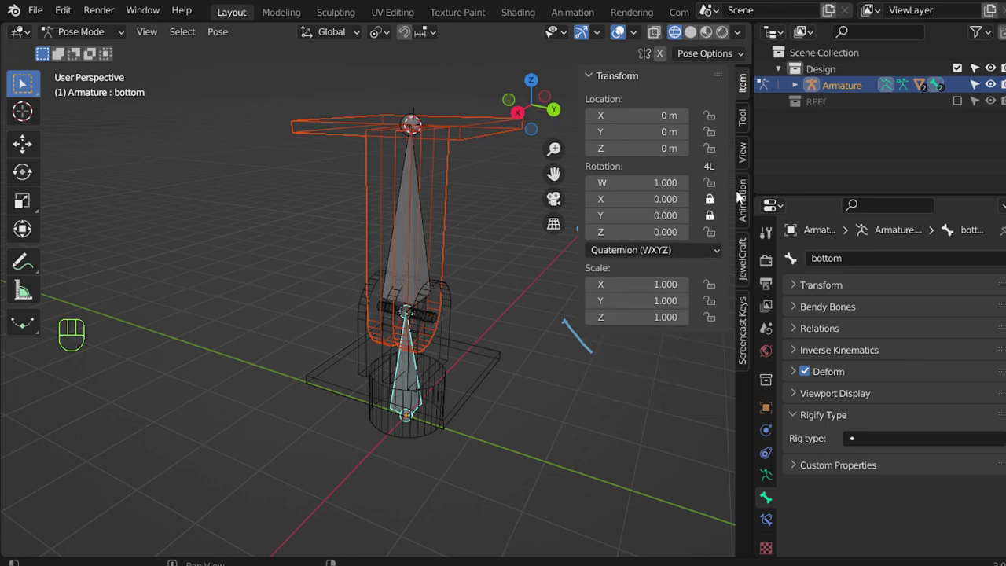
click(719, 189)
key(r)
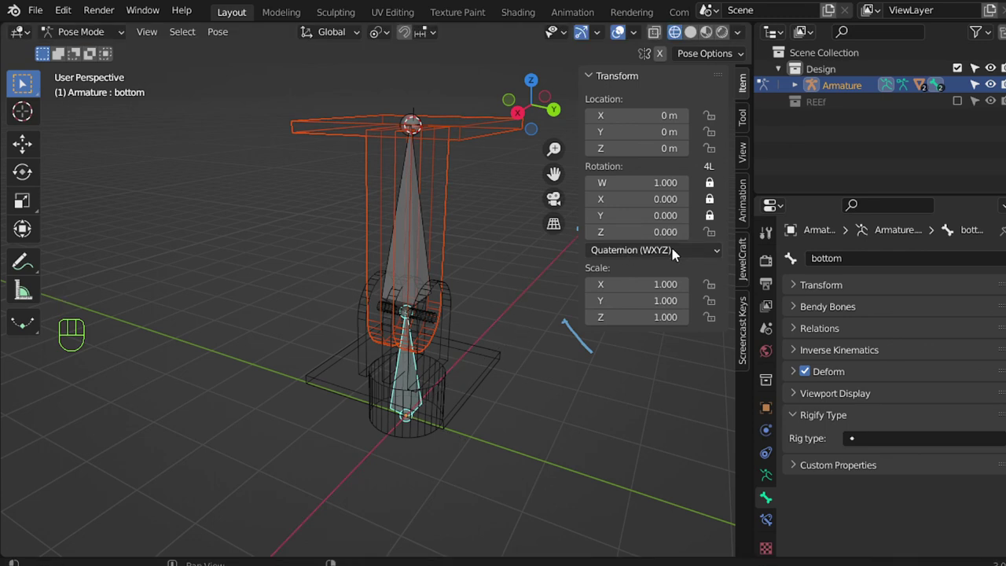
drag(696, 236, 637, 262)
key(r)
key(r)
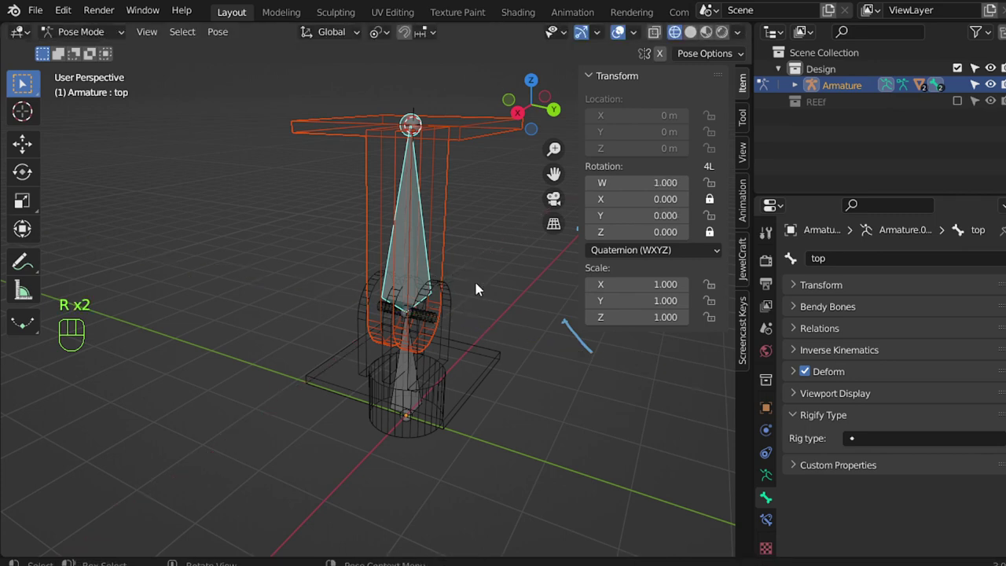
Leave only Y free on the bottom bone and only Z on the top bone, test-rotating the bottom bone about 26°.
click(715, 187)
key(z)
key(z)
click(407, 260)
key(r)
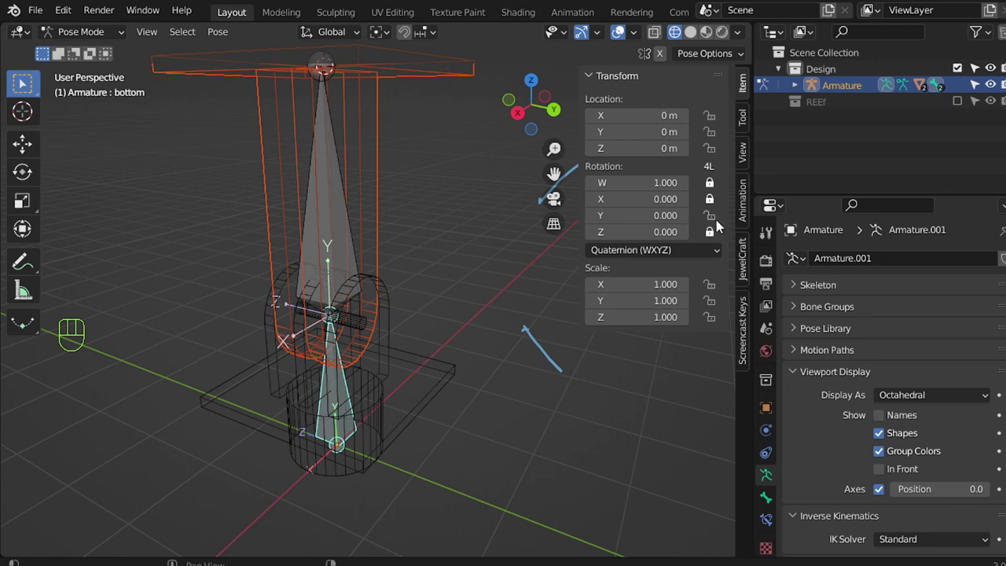
click(358, 269)
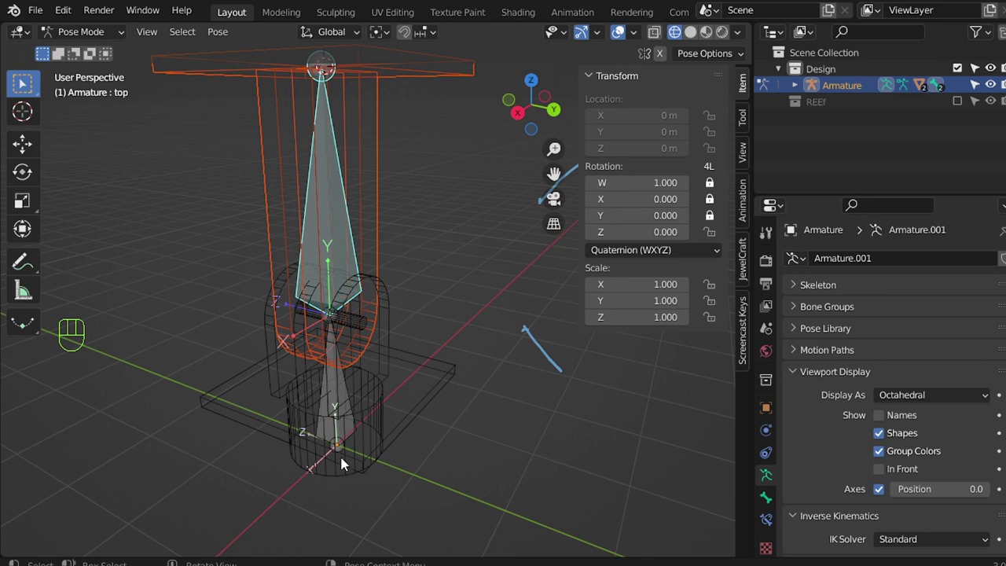
click(350, 419)
Test-rotate the bottom bone about the vertical axis and enable Viewport Display > In Front.
key(z)
key(r)
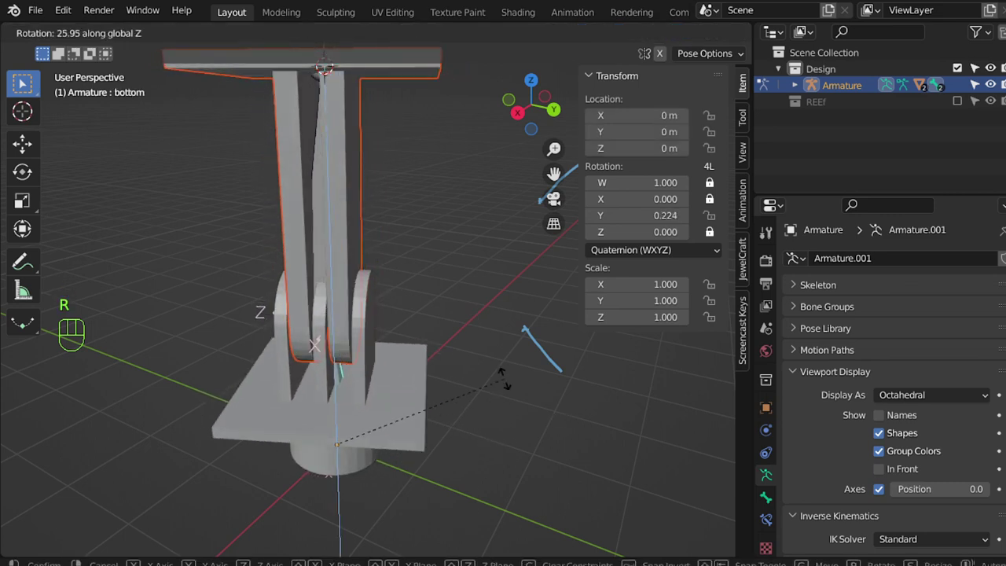
key(z)
click(354, 243)
key(z)
middle_click(500, 364)
key(r)
click(894, 480)
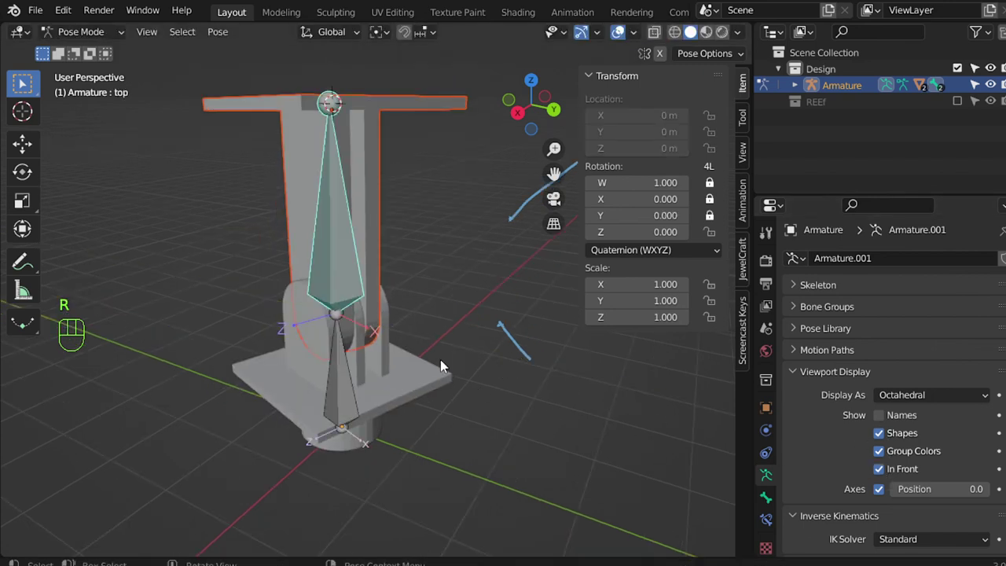
Tilt the top arm about its hinge to a Z rotation of -0.331 and confirm the pose.
key(r)
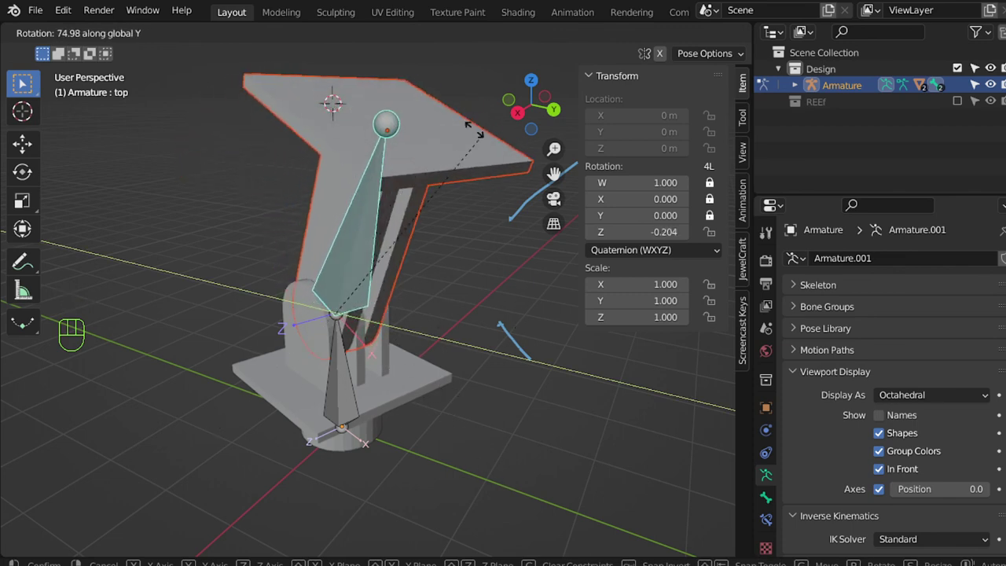
key(n)
drag(457, 232, 426, 276)
drag(468, 277, 519, 277)
middle_click(507, 272)
key(r)
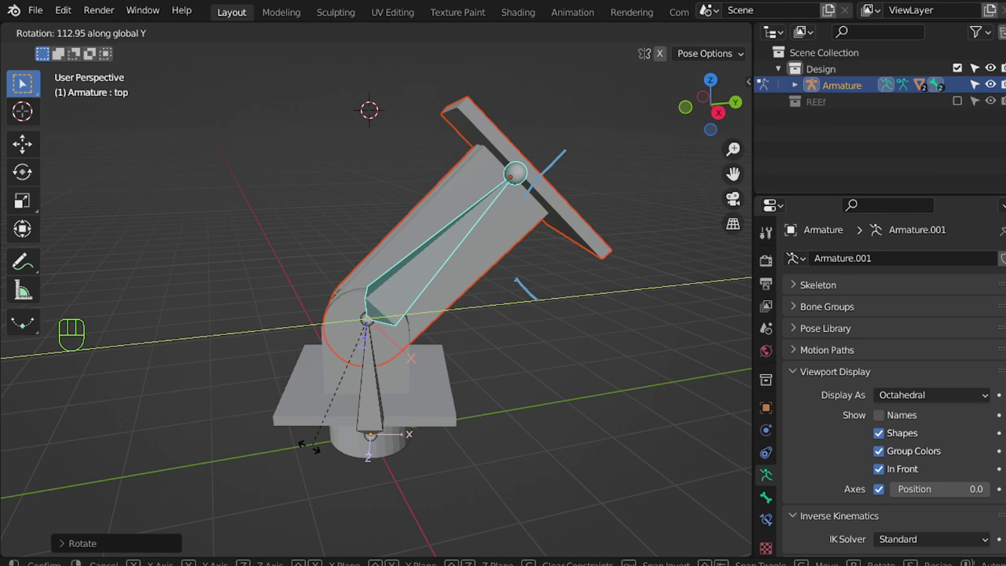
middle_click(478, 373)
middle_click(521, 438)
key(r)
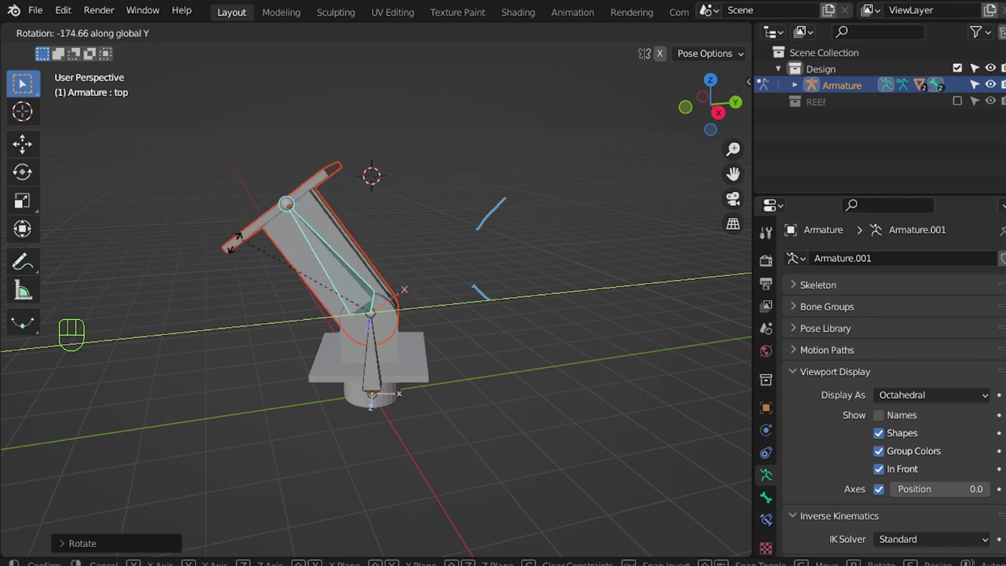
key(r)
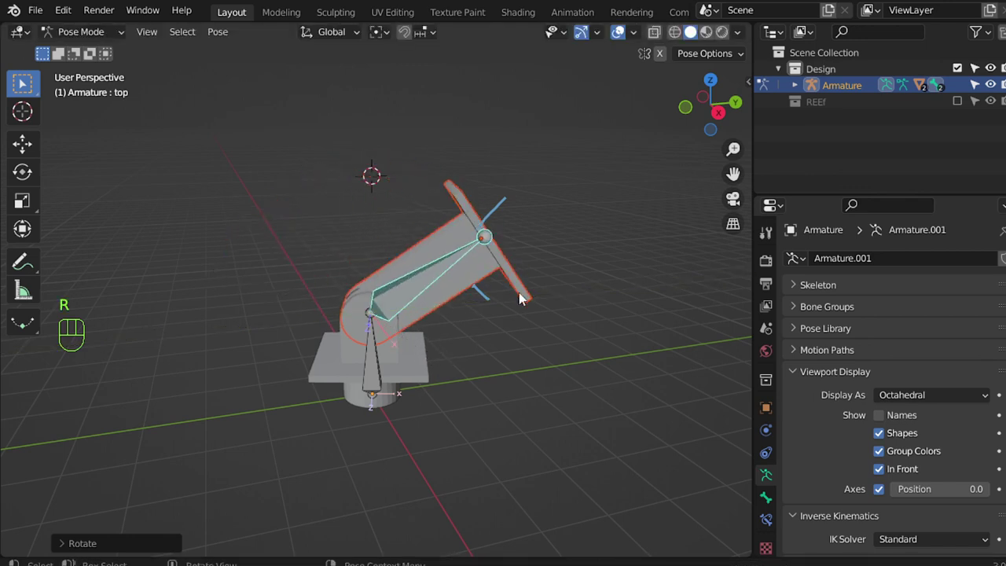
key(r)
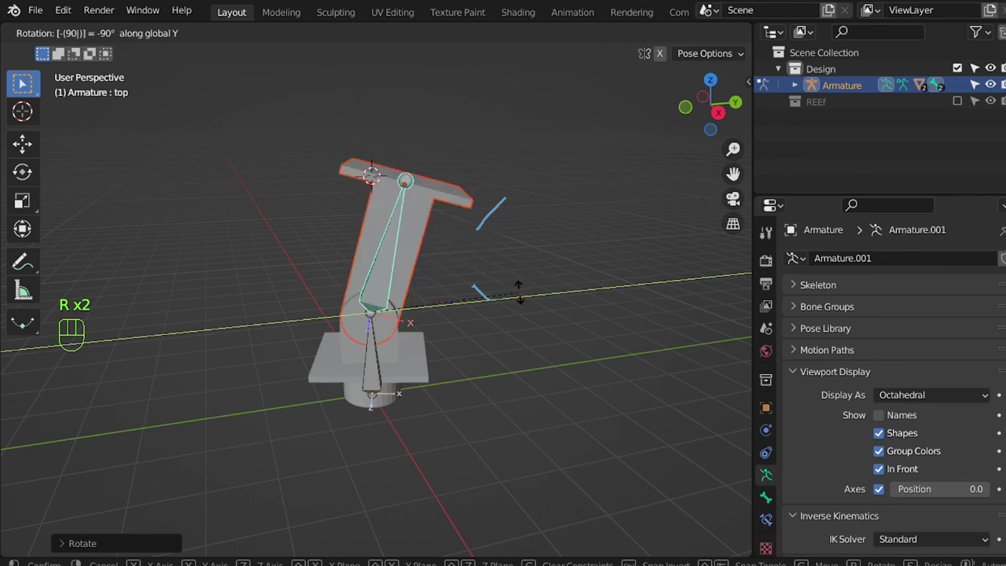
key(n)
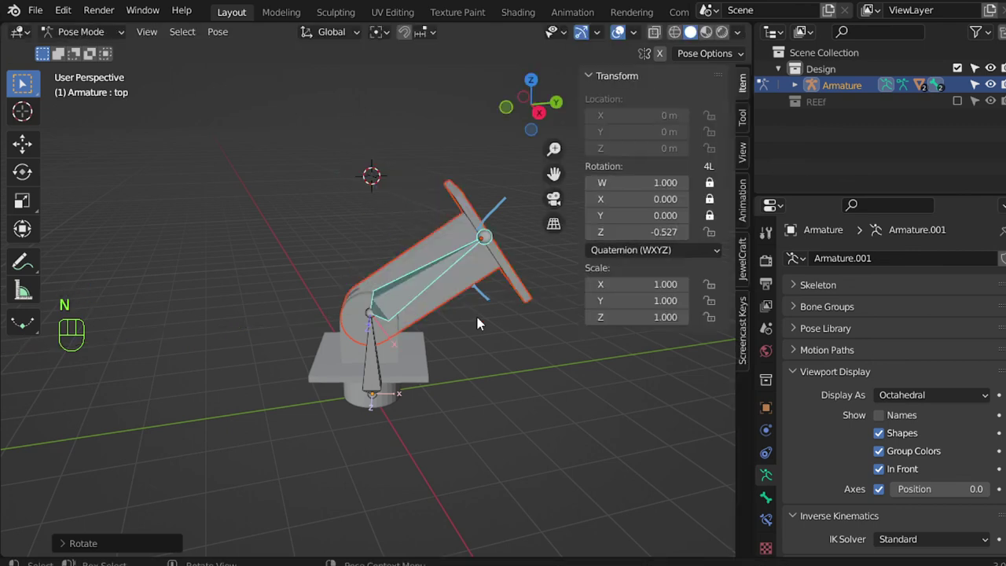
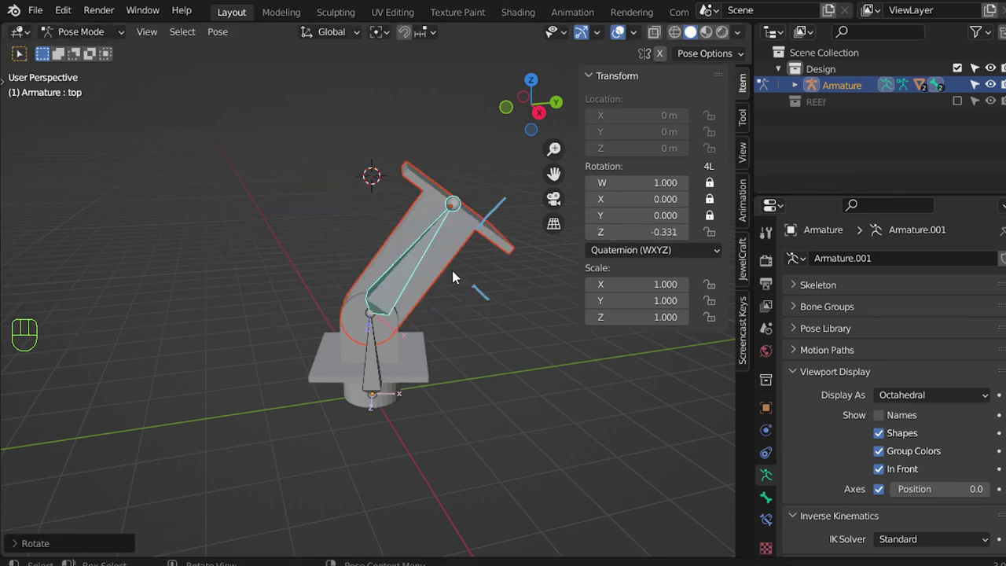
Try a further trial rotation of the top arm, cancel it, and inspect the tilted stand.
click(493, 351)
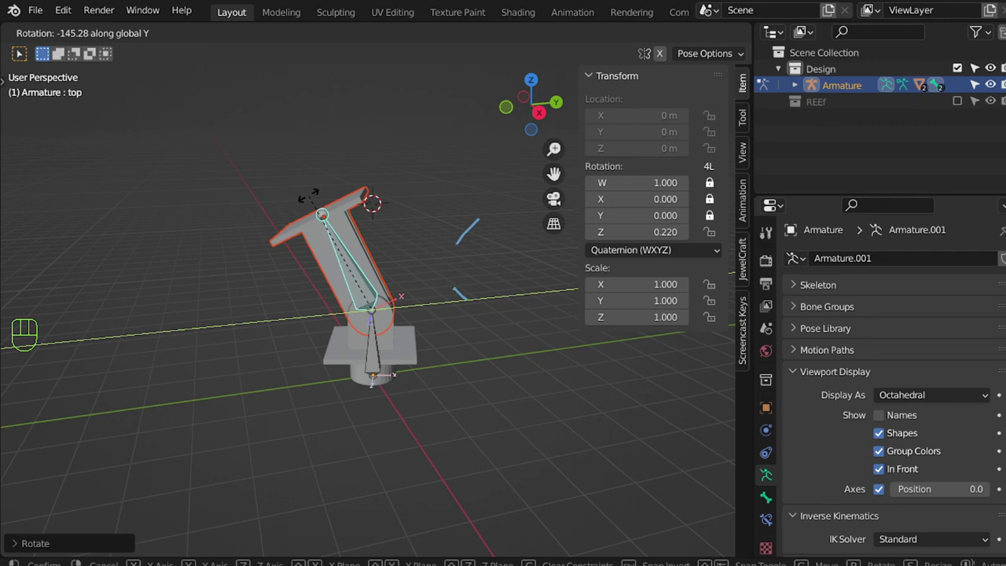
click(427, 254)
click(391, 286)
drag(398, 301, 175, 323)
drag(174, 322, 351, 256)
right_click(392, 320)
drag(253, 330, 195, 331)
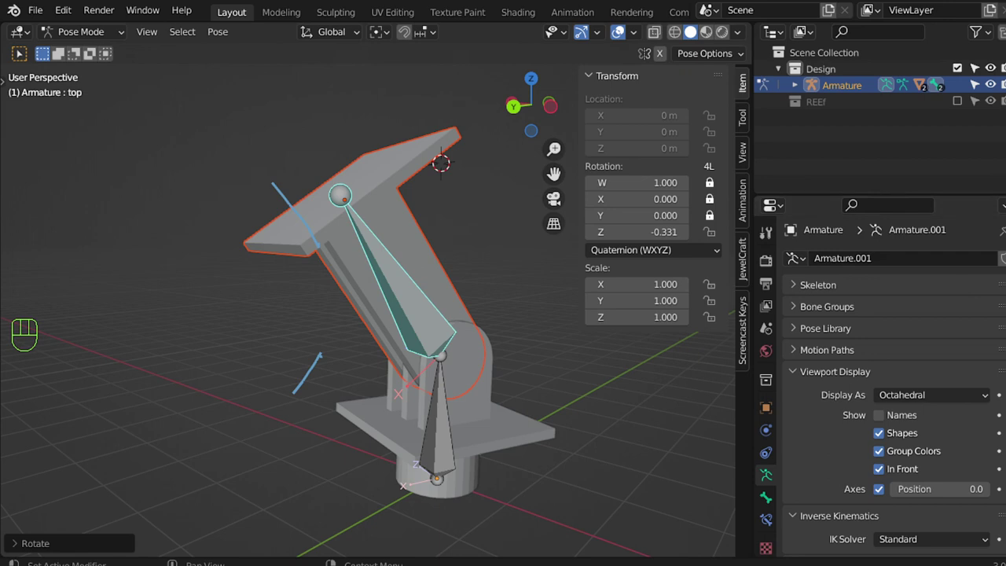